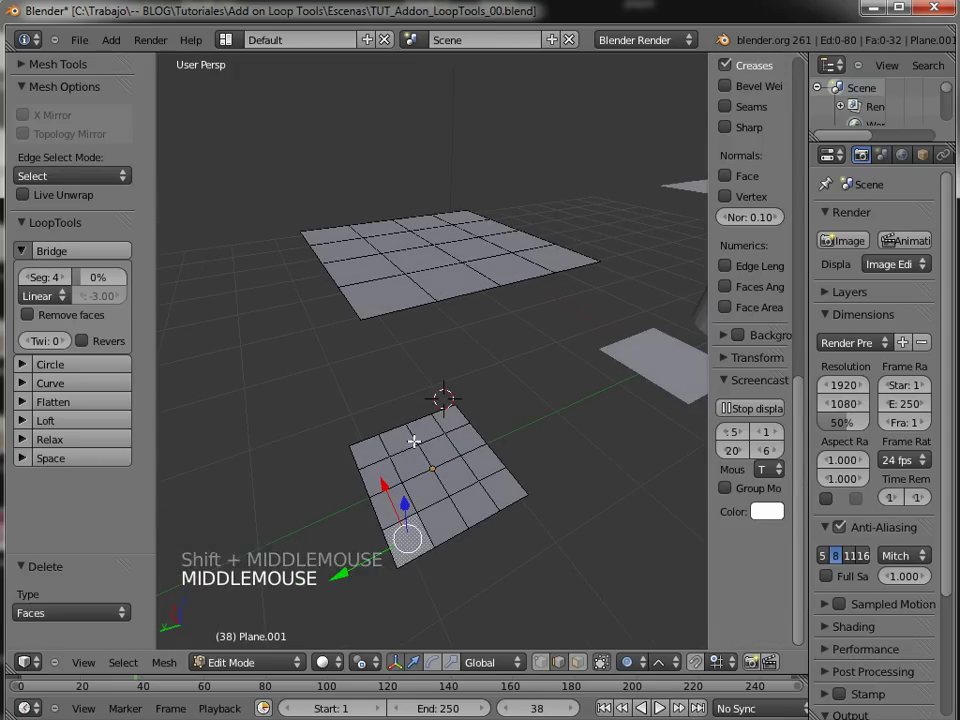
# - Orbit around the two gridded planes and switch to face select mode for picking the face loops
pyautogui.middleClick(403, 462)
pyautogui.middleClick(404, 474)
pyautogui.middleClick(397, 470)
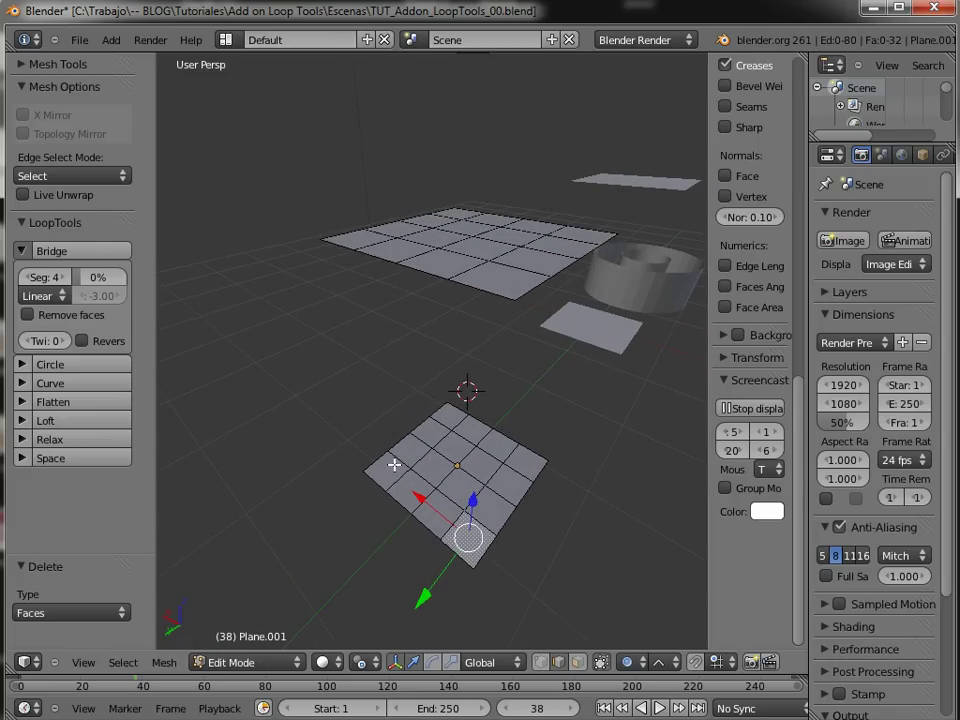
pyautogui.middleClick(403, 472)
pyautogui.middleClick(402, 429)
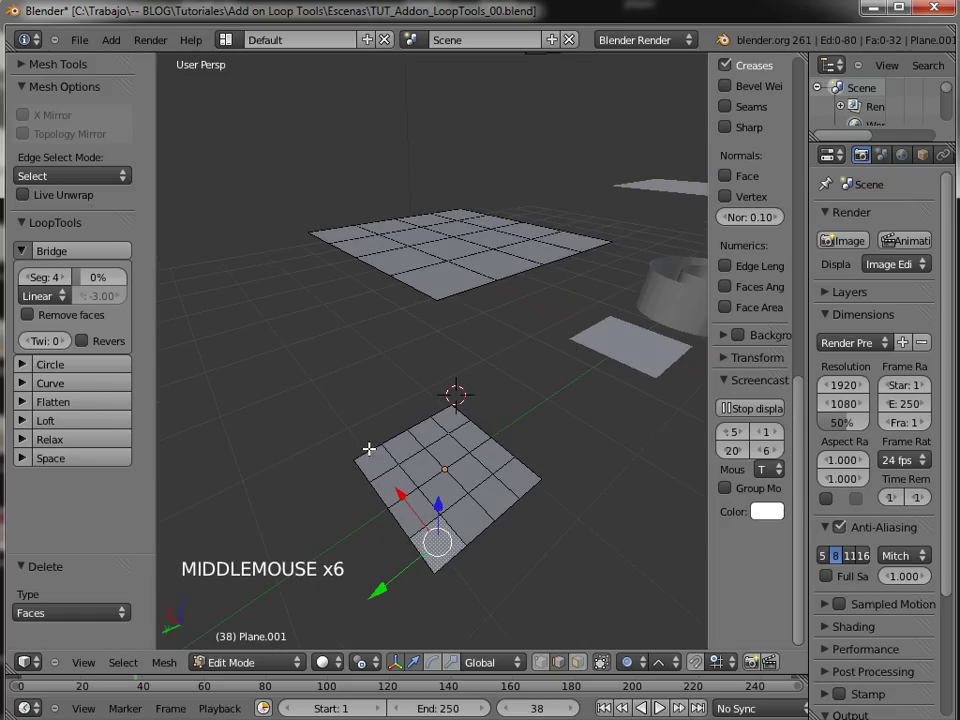
pyautogui.press('ctrl+Tab')
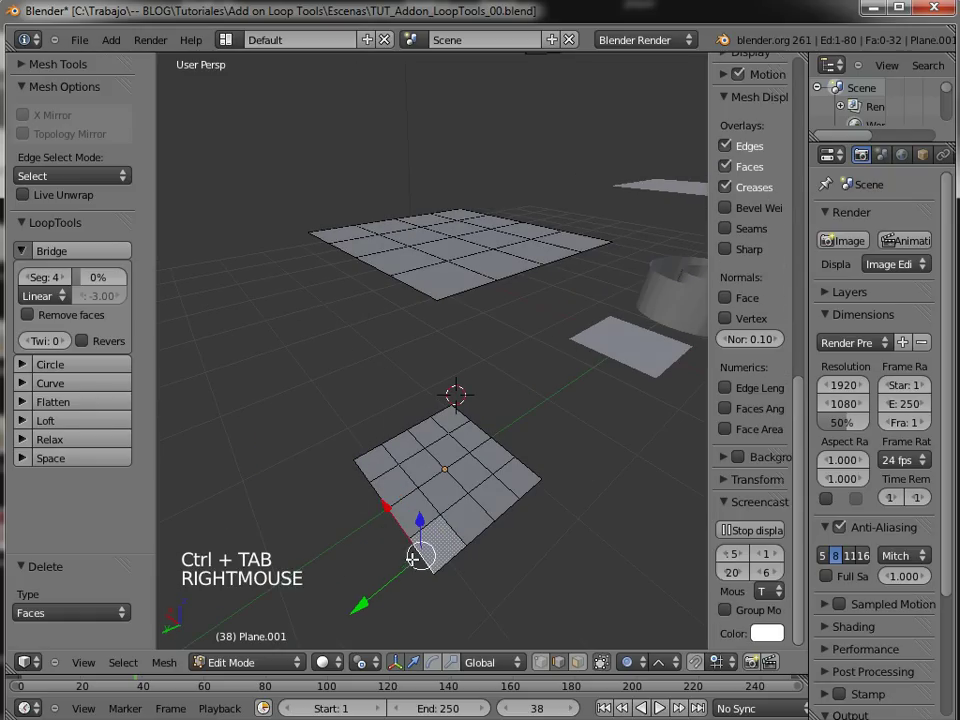
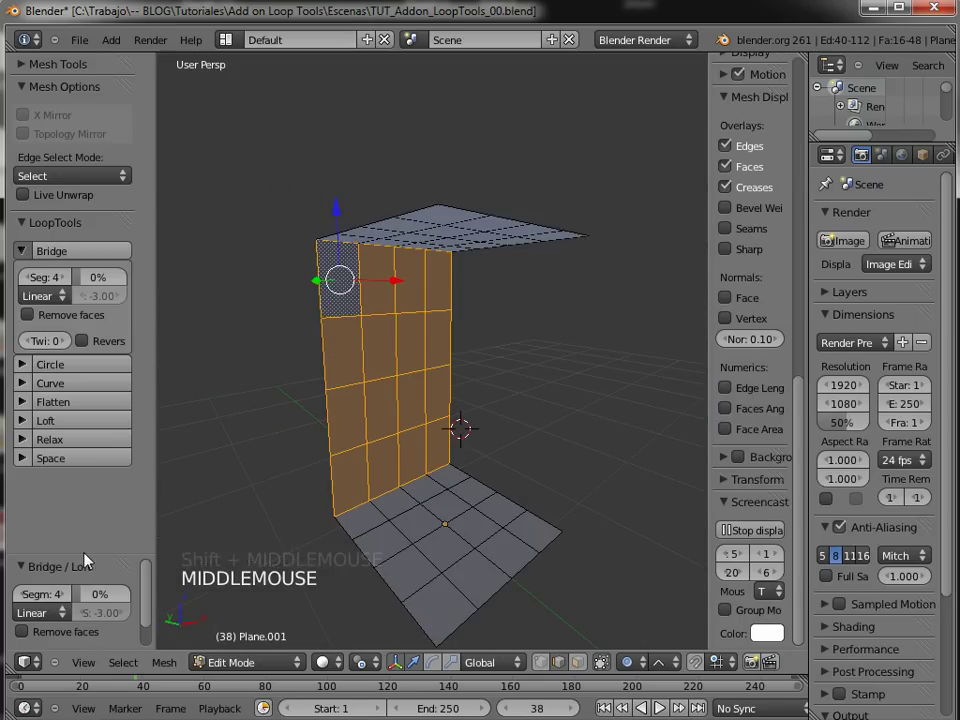
# - Expand the Bridge/Loft operator panel to reveal all options and try 1 segment
pyautogui.click(88, 553)
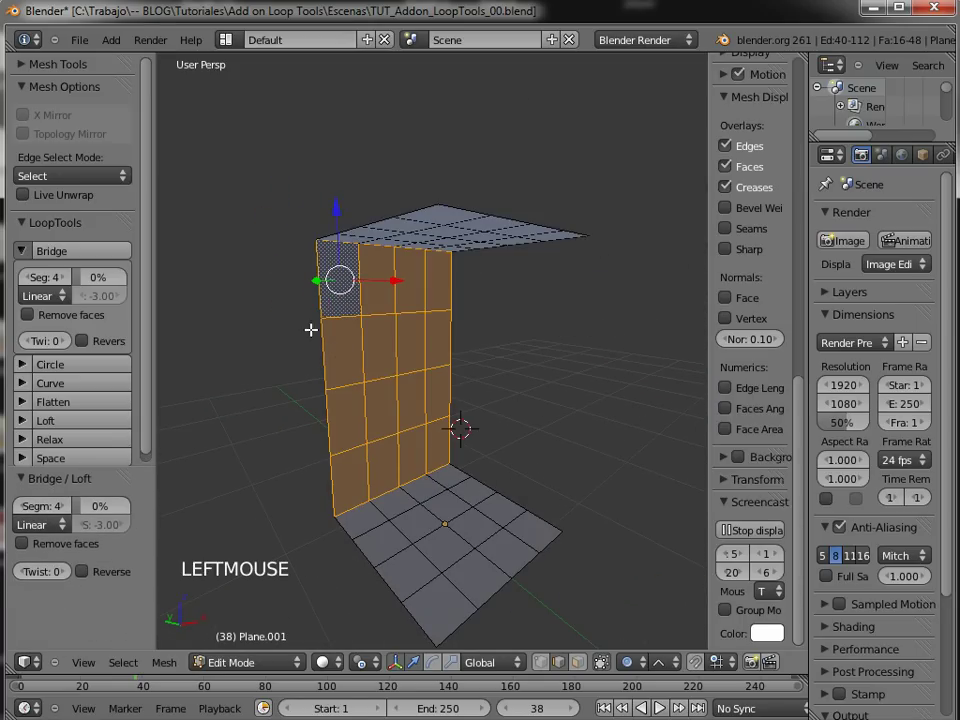
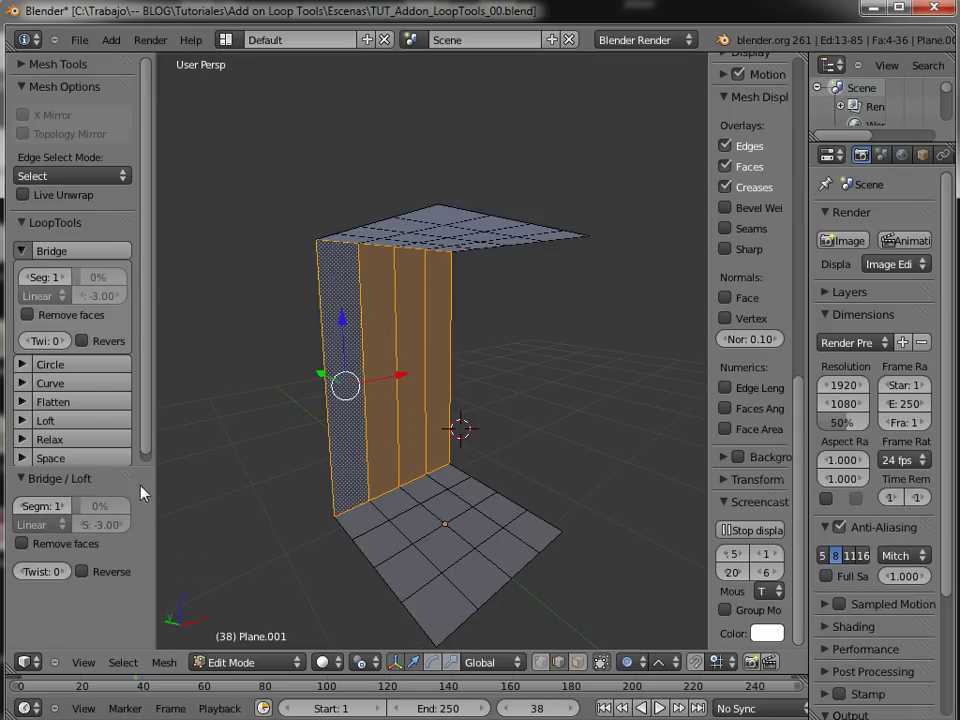
pyautogui.press('F6')
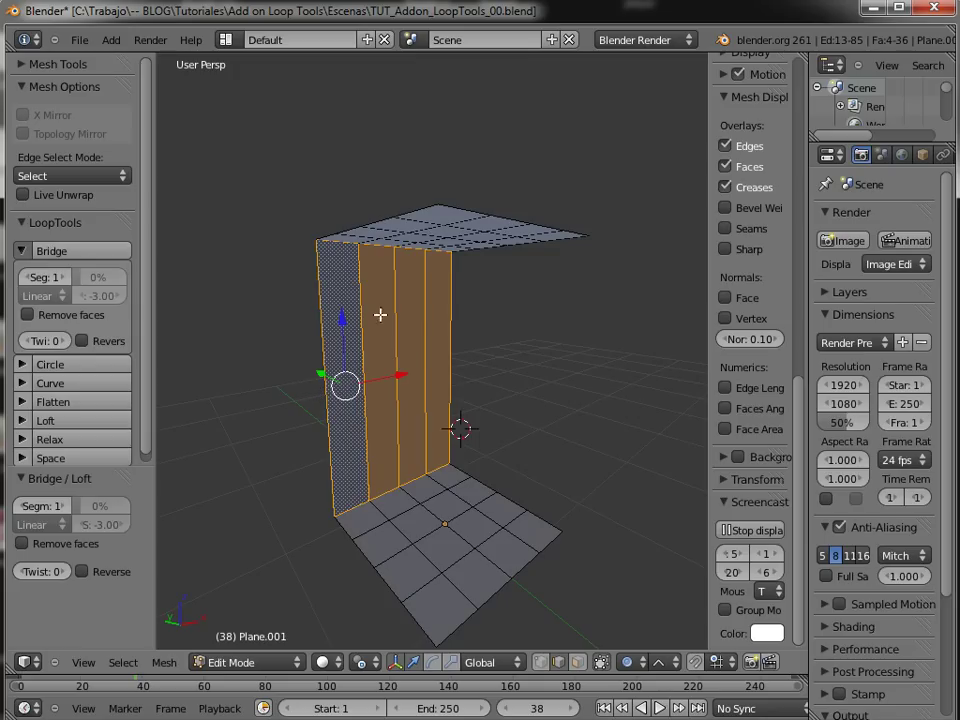
pyautogui.middleClick(438, 360)
# - Delete the bridged column's faces so only the grid plane remains
pyautogui.press('x')
pyautogui.click(72, 286)
pyautogui.click(74, 283)
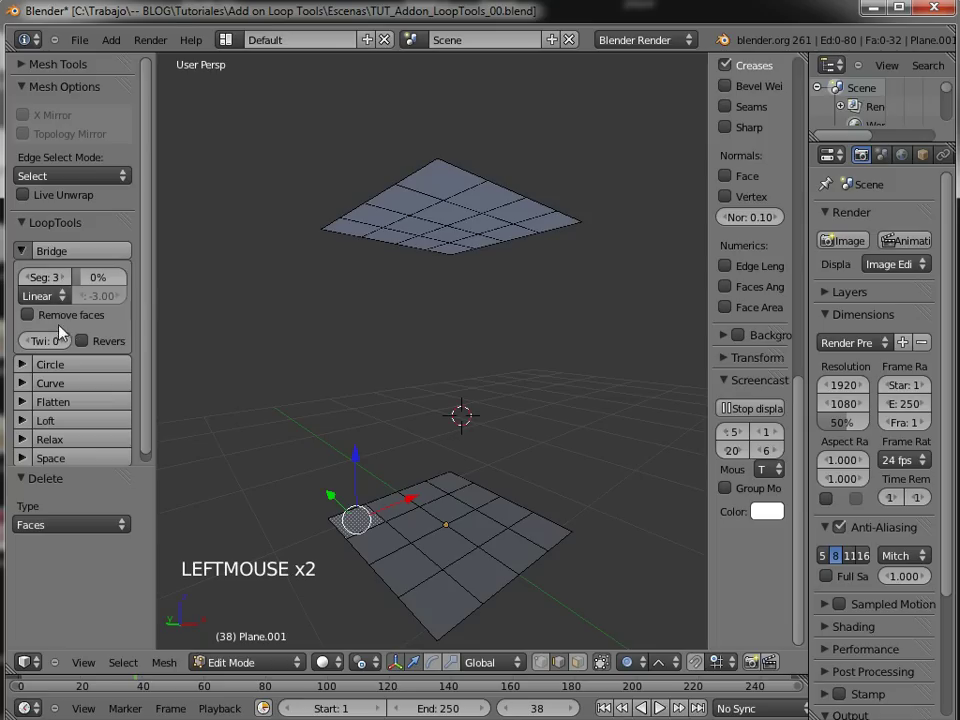
# - Set the Bridge interpolation to Cubic and its strength to 0.00
pyautogui.click(69, 302)
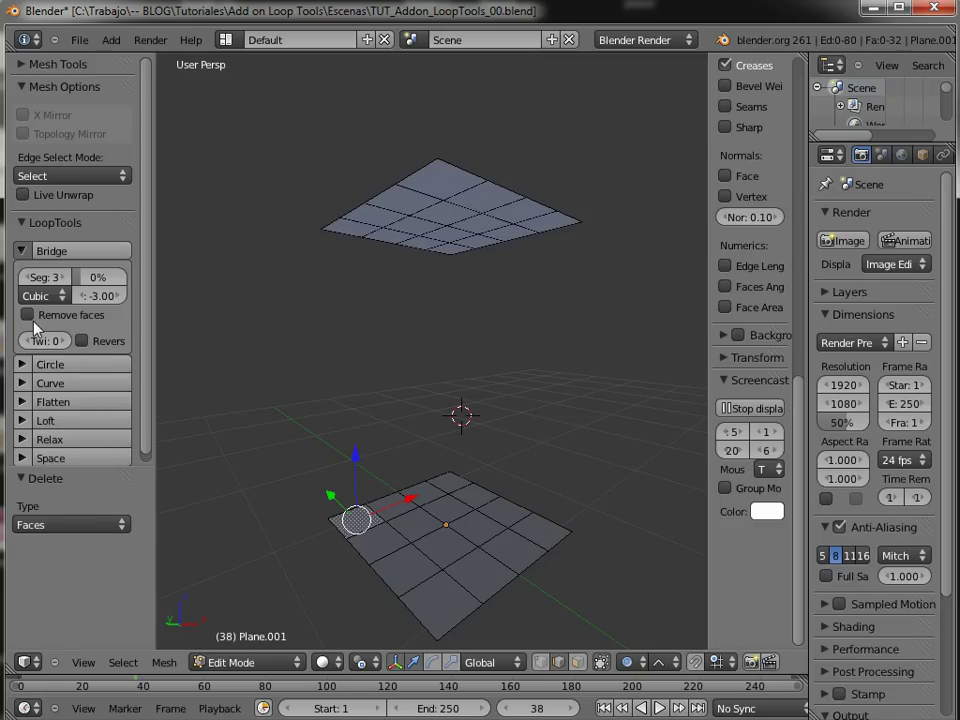
pyautogui.click(102, 308)
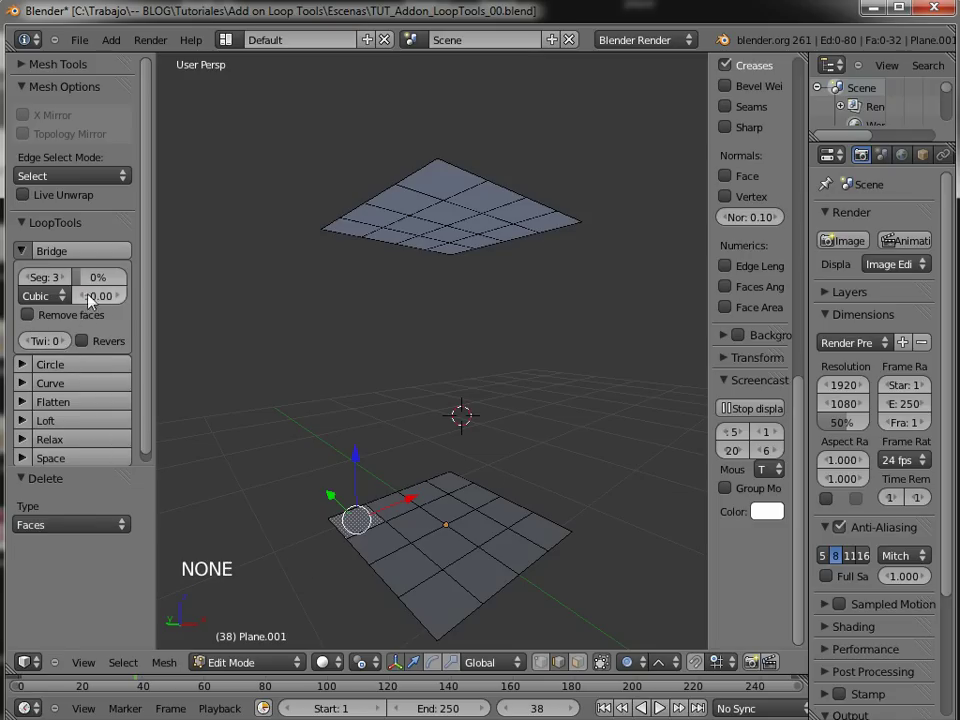
pyautogui.click(73, 256)
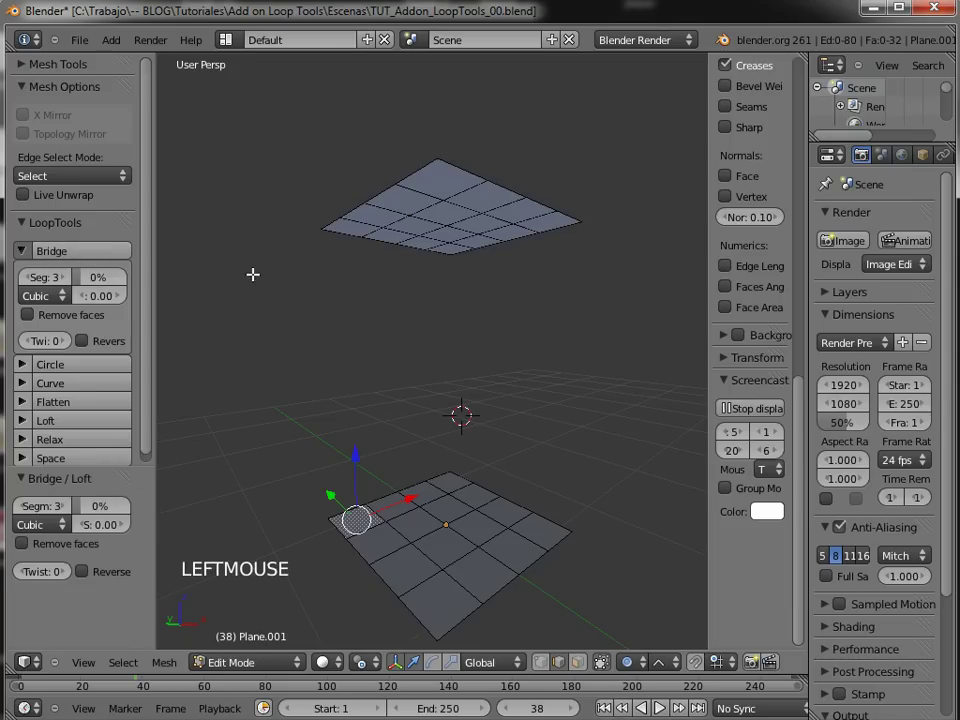
pyautogui.middleClick(368, 454)
# - Loop-select the plane faces in face mode and run LoopTools Bridge again
pyautogui.press('ctrl+Tab')
pyautogui.rightClick(371, 483)
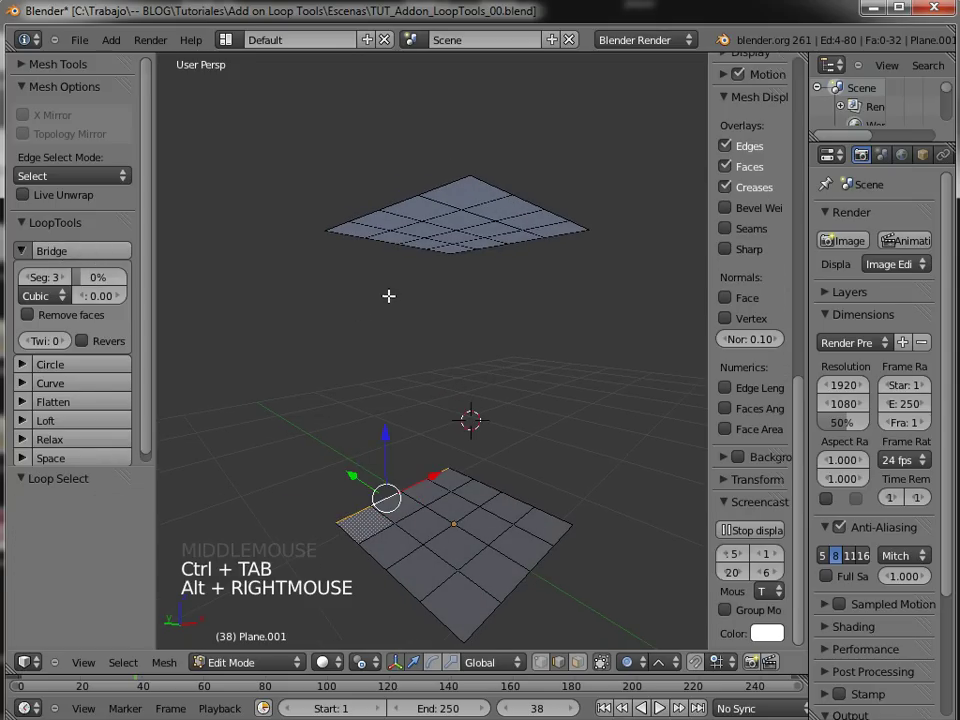
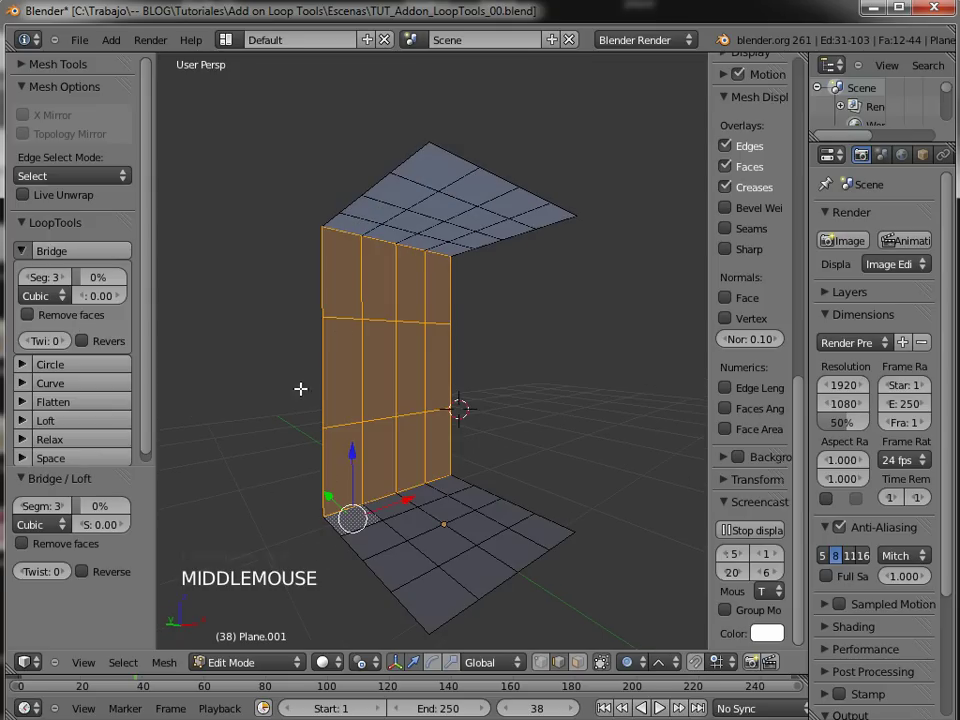
pyautogui.middleClick(353, 400)
pyautogui.click(61, 532)
# - Try the bridge with a single segment, then set Segments back to 3
pyautogui.middleClick(401, 408)
pyautogui.doubleClick(28, 511)
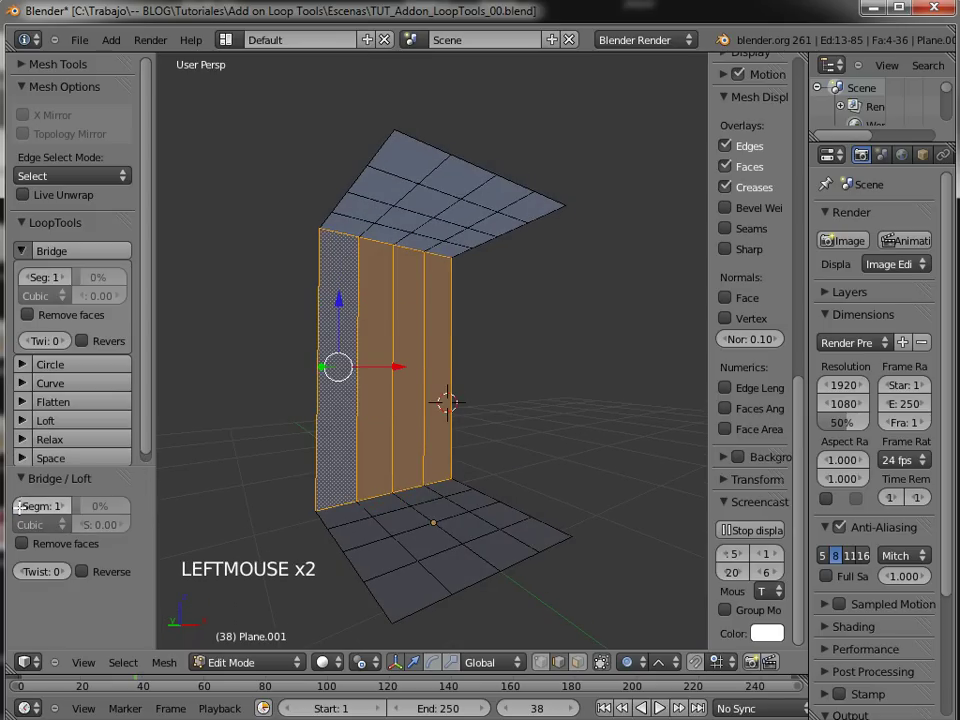
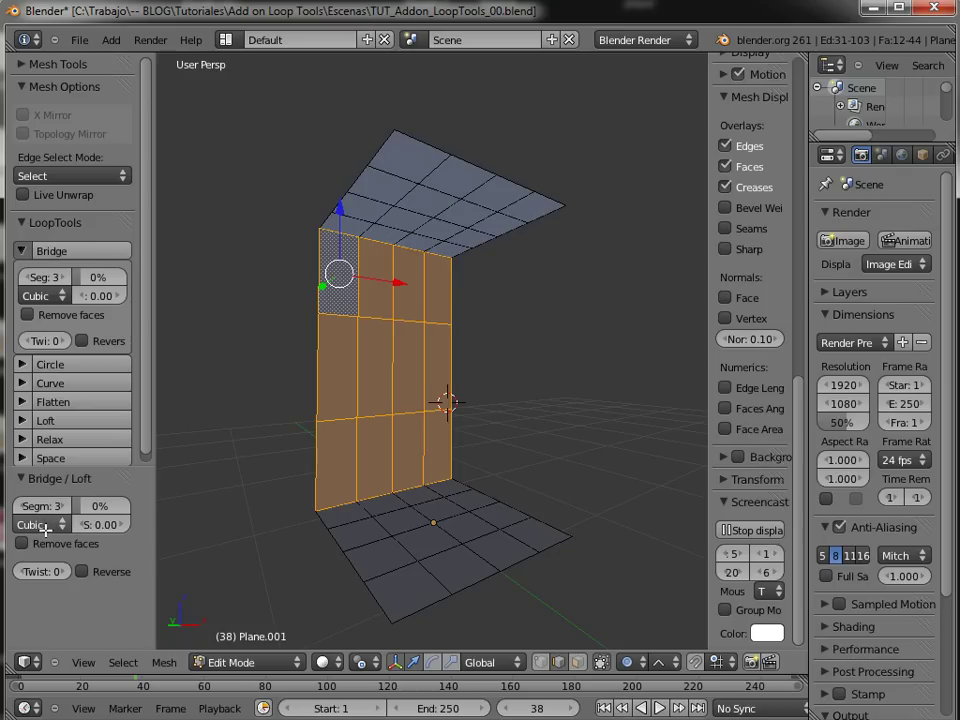
pyautogui.click(49, 524)
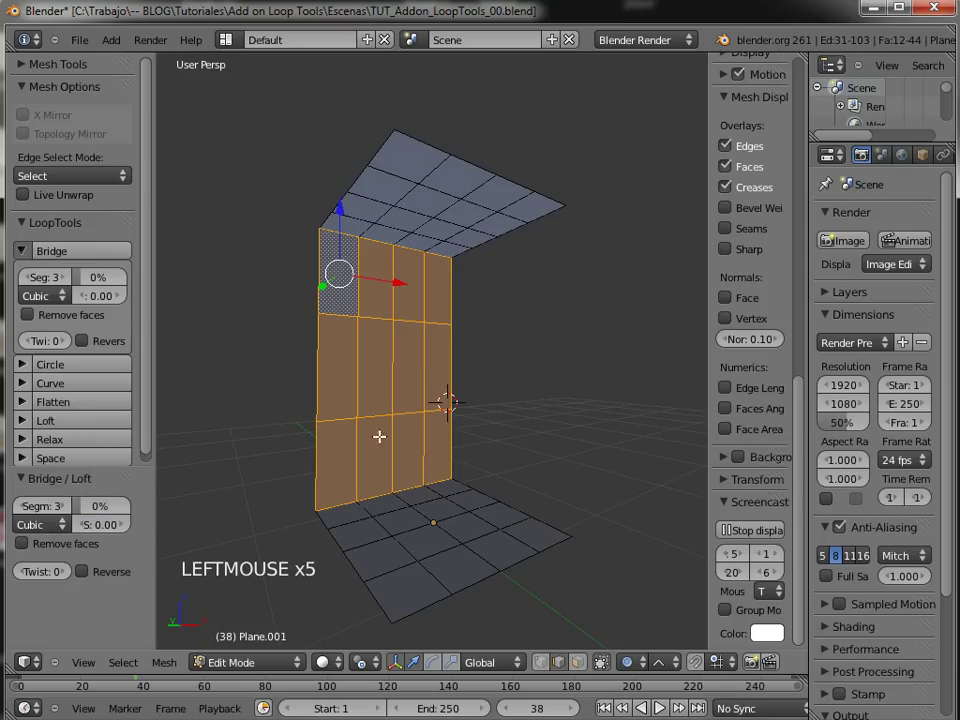
pyautogui.middleClick(406, 404)
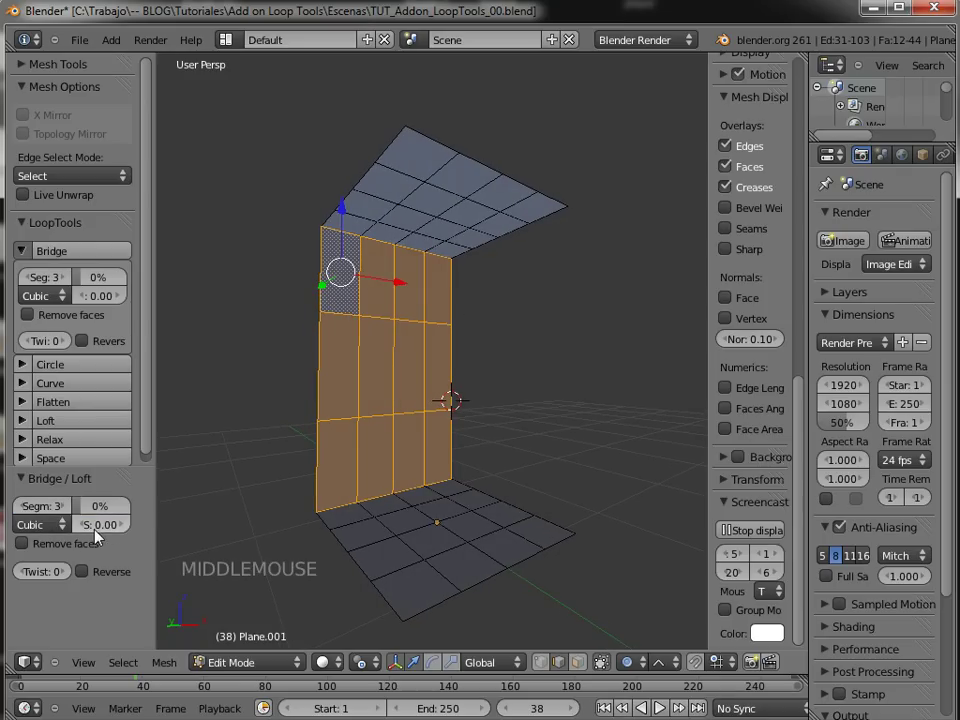
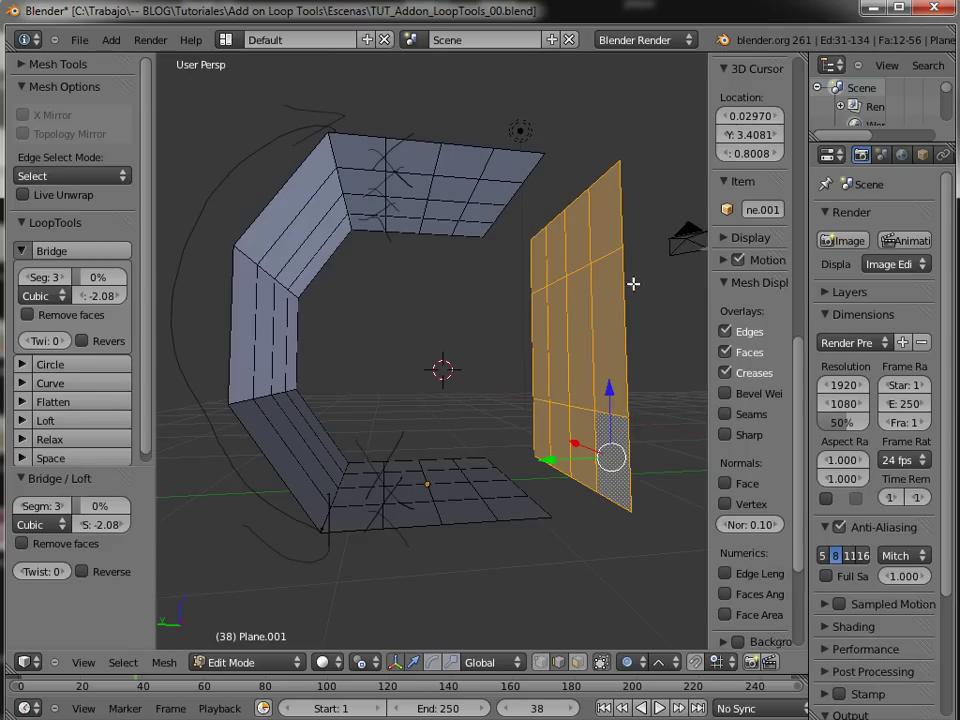
# - Orbit the view to look at the bent bridged column from the left
pyautogui.middleClick(397, 295)
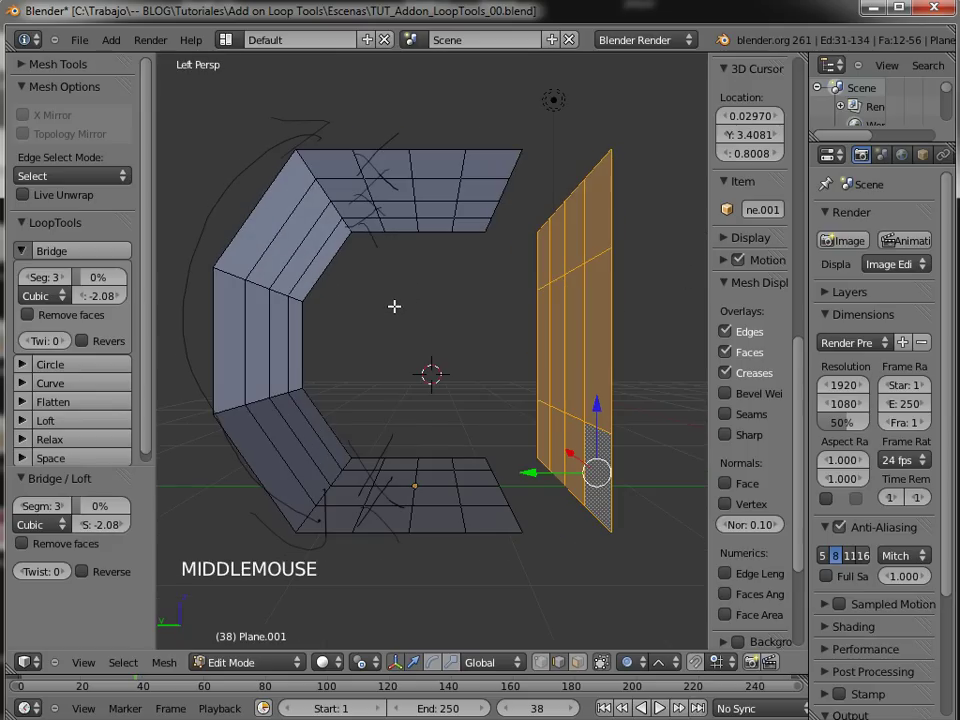
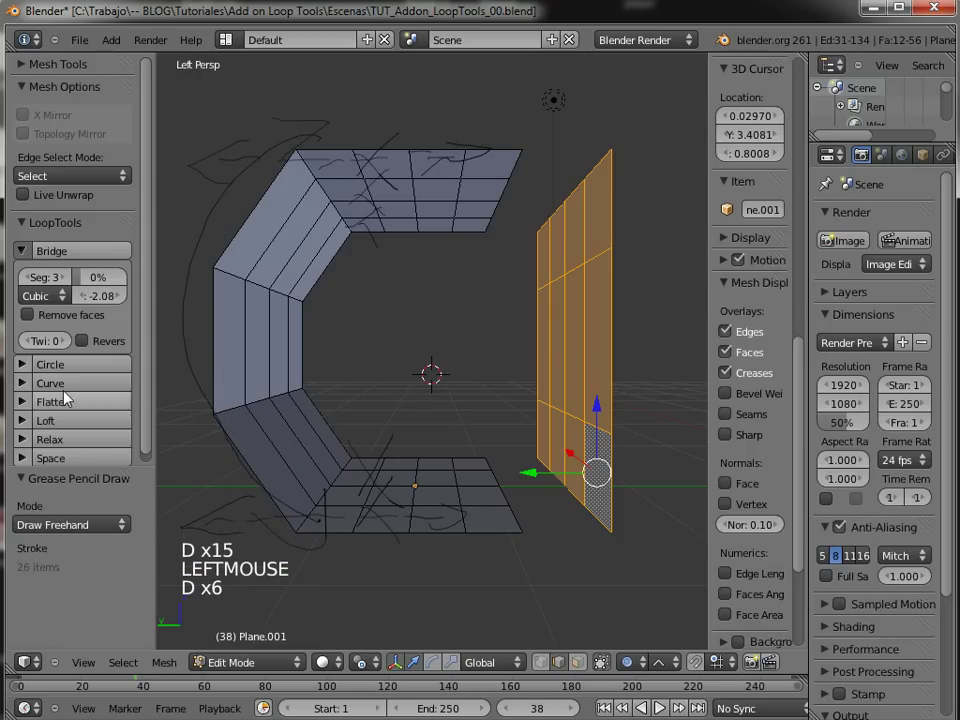
# - Sketch Grease Pencil strokes over the bent bridge tracing its curve
pyautogui.click(105, 303)
pyautogui.press('d')
pyautogui.press('d')
pyautogui.press('d')
pyautogui.click(299, 246)
pyautogui.press('d')
pyautogui.press('d')
pyautogui.press('d')
pyautogui.press('d')
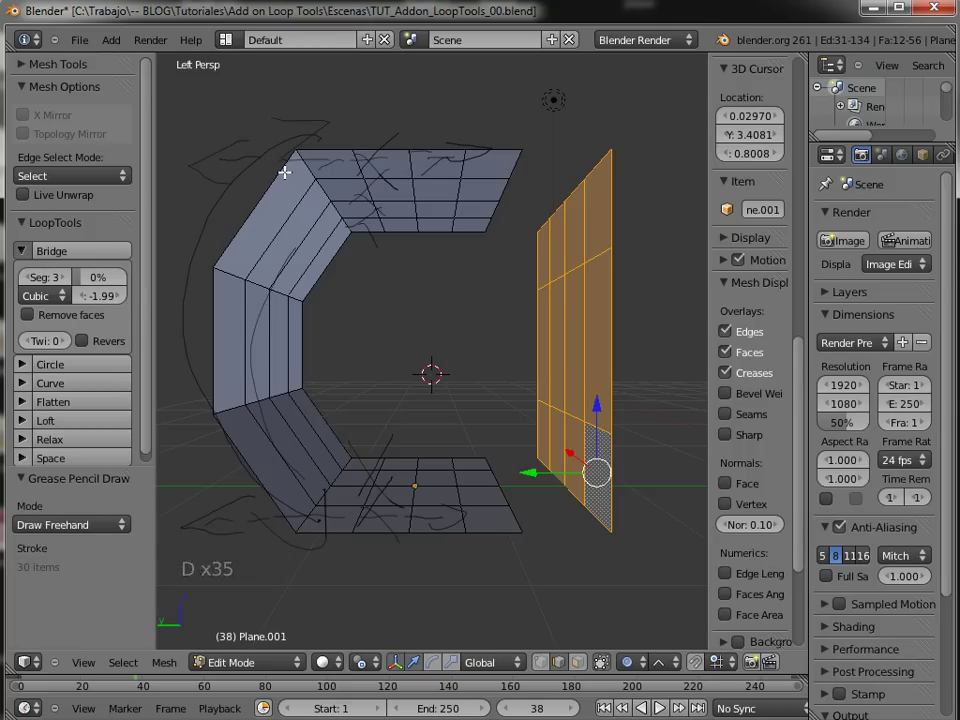
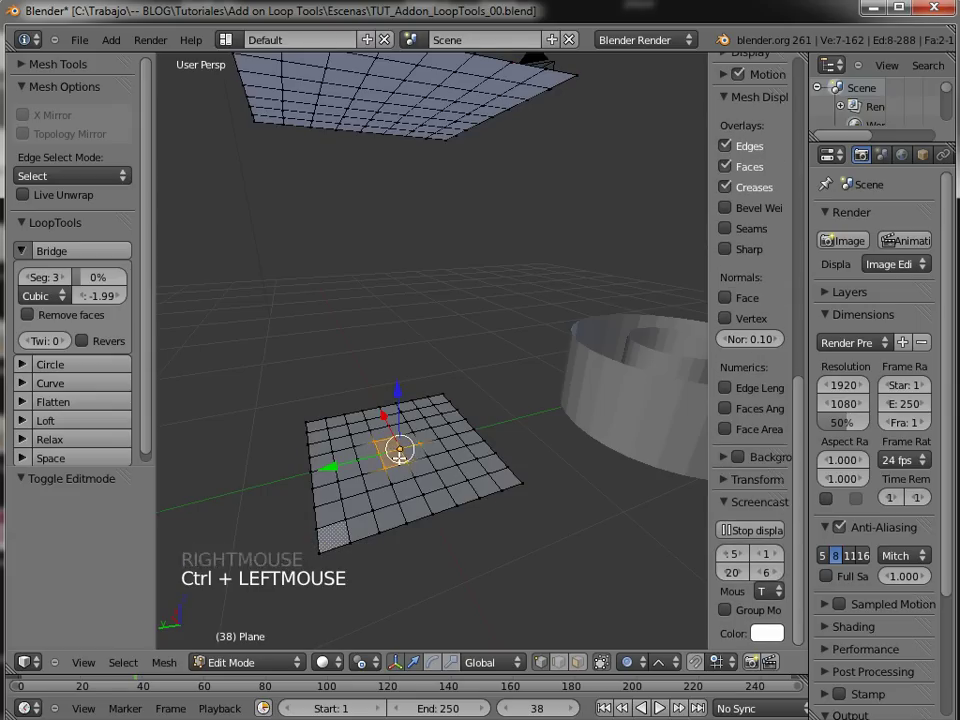
# - Switch to top ortho wireframe view and box-select central face blocks on both finer-grid planes
pyautogui.middleClick(432, 446)
pyautogui.press('KP_7')
pyautogui.middleClick(476, 377)
pyautogui.press('KP_5')
pyautogui.middleClick(509, 325)
pyautogui.middleClick(504, 396)
pyautogui.press('z')
pyautogui.middleClick(547, 387)
pyautogui.press('b')
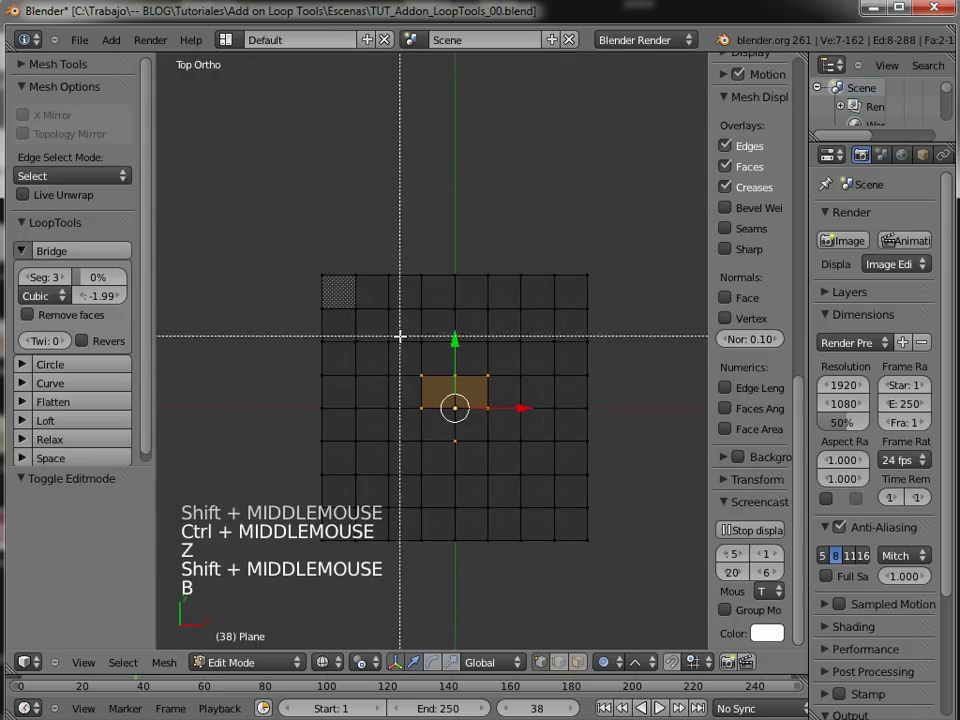
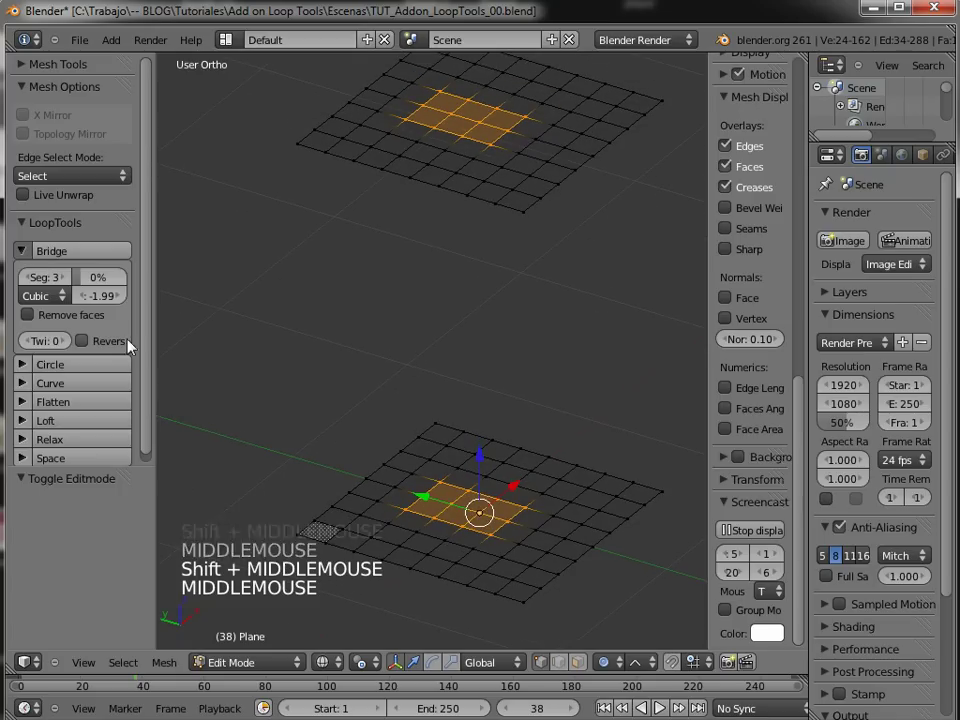
# - Set Bridge strength to 0 and segments to 0, then bridge the face blocks into a square column
pyautogui.click(103, 304)
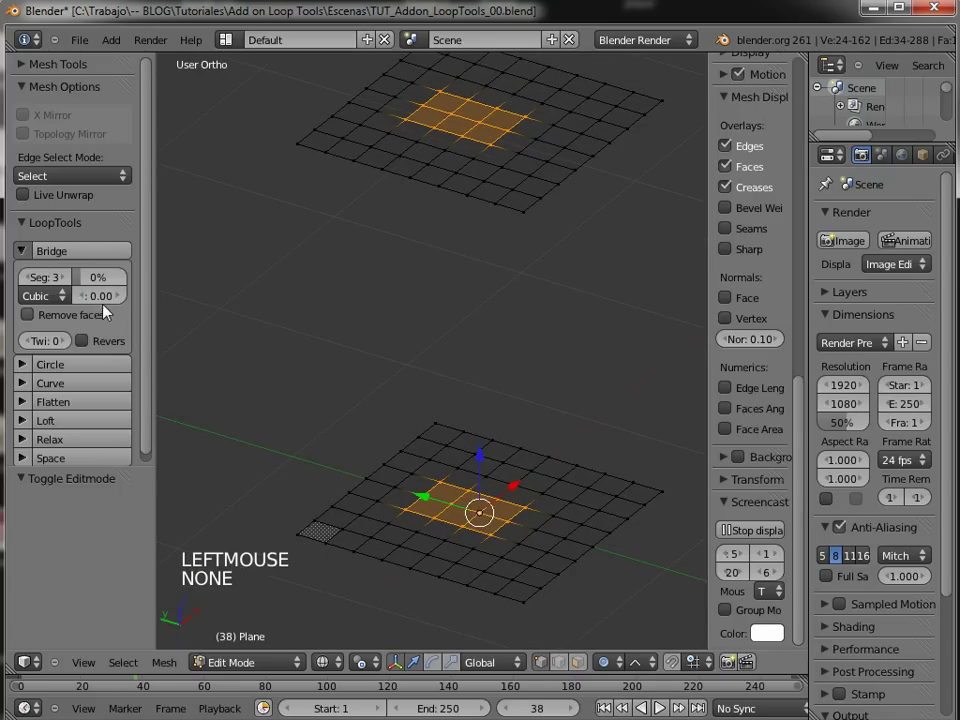
pyautogui.click(56, 292)
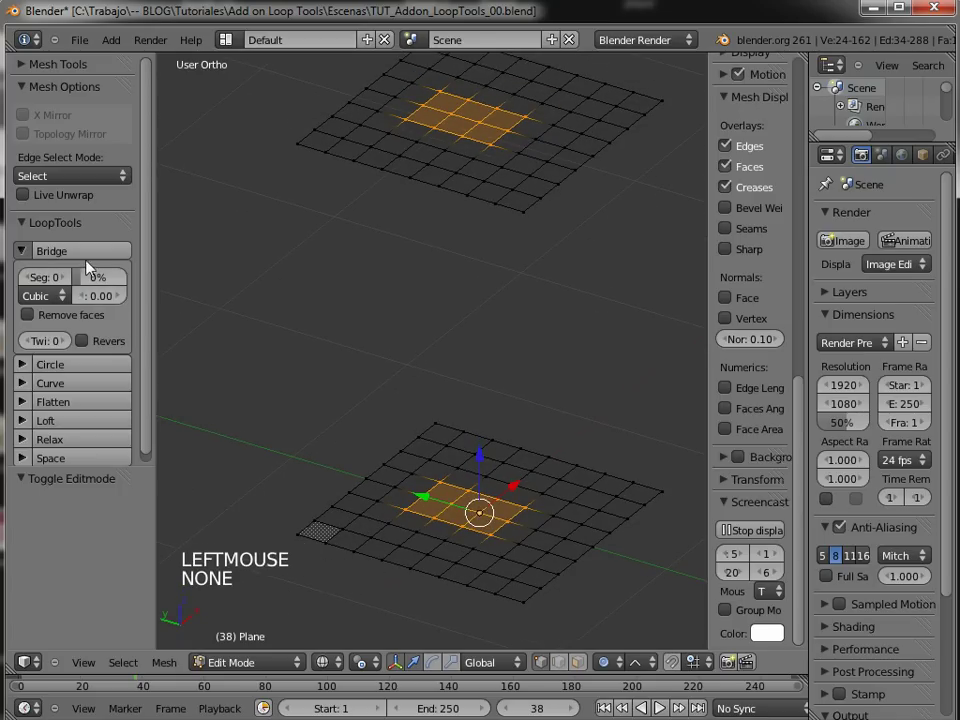
pyautogui.click(101, 263)
pyautogui.middleClick(514, 348)
pyautogui.middleClick(509, 369)
pyautogui.press('z')
pyautogui.middleClick(507, 349)
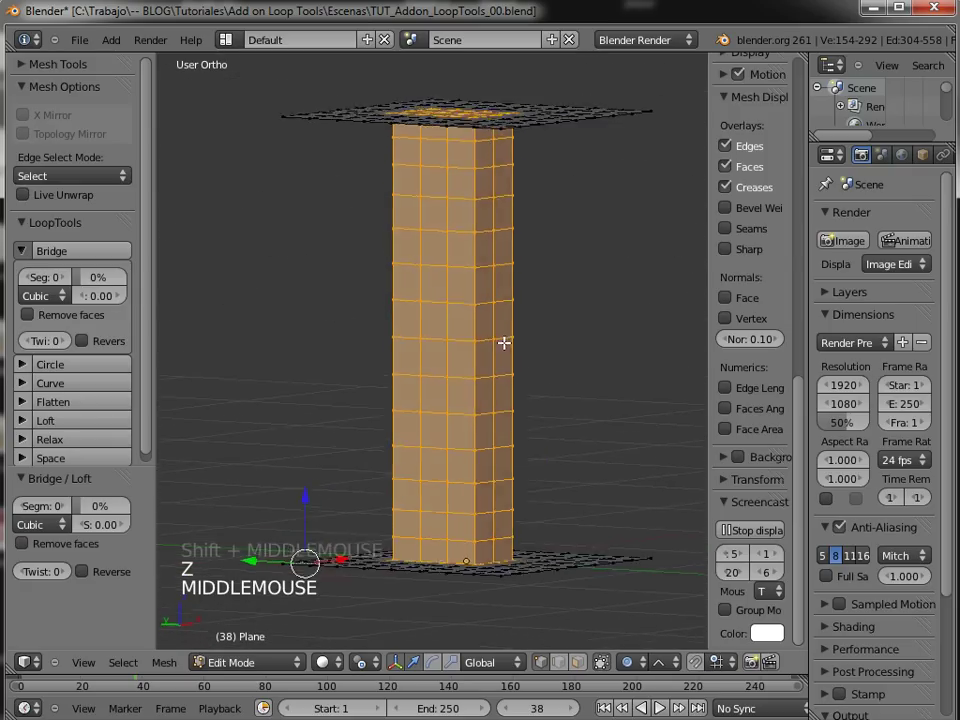
# - Ease the Bridge strength from -0.90 to -0.64 and inspect the bulging column from all sides
pyautogui.middleClick(493, 408)
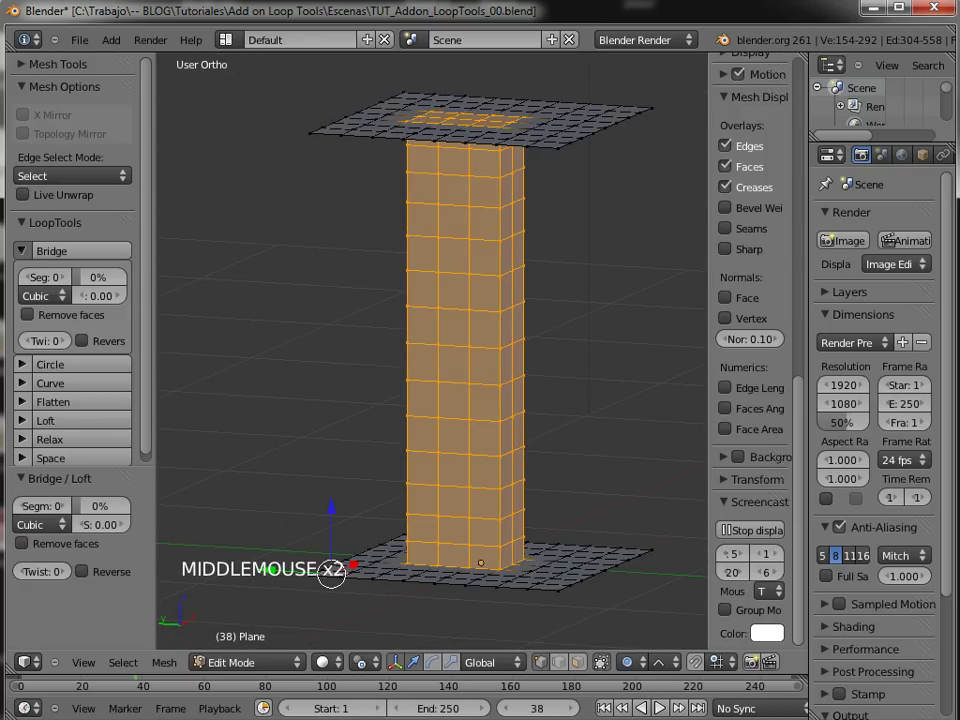
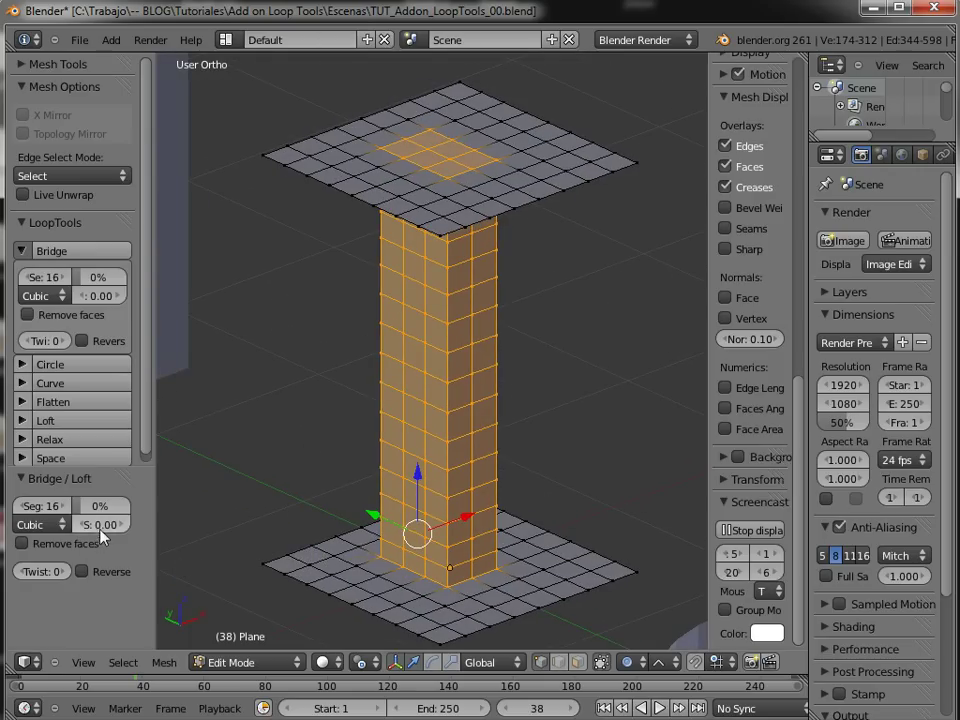
pyautogui.click(72, 536)
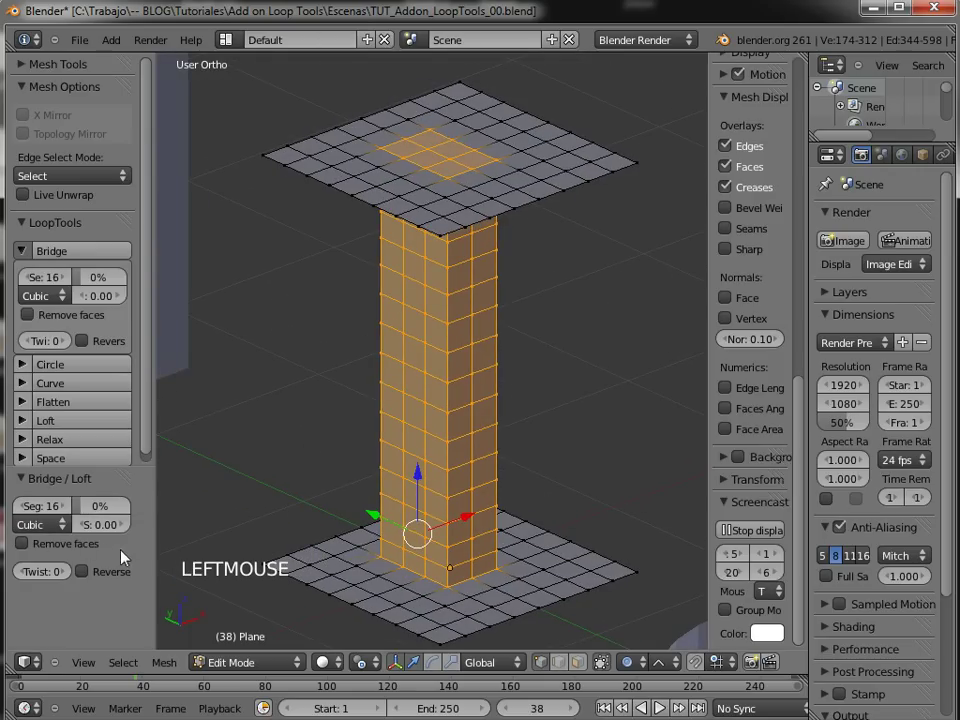
pyautogui.click(103, 531)
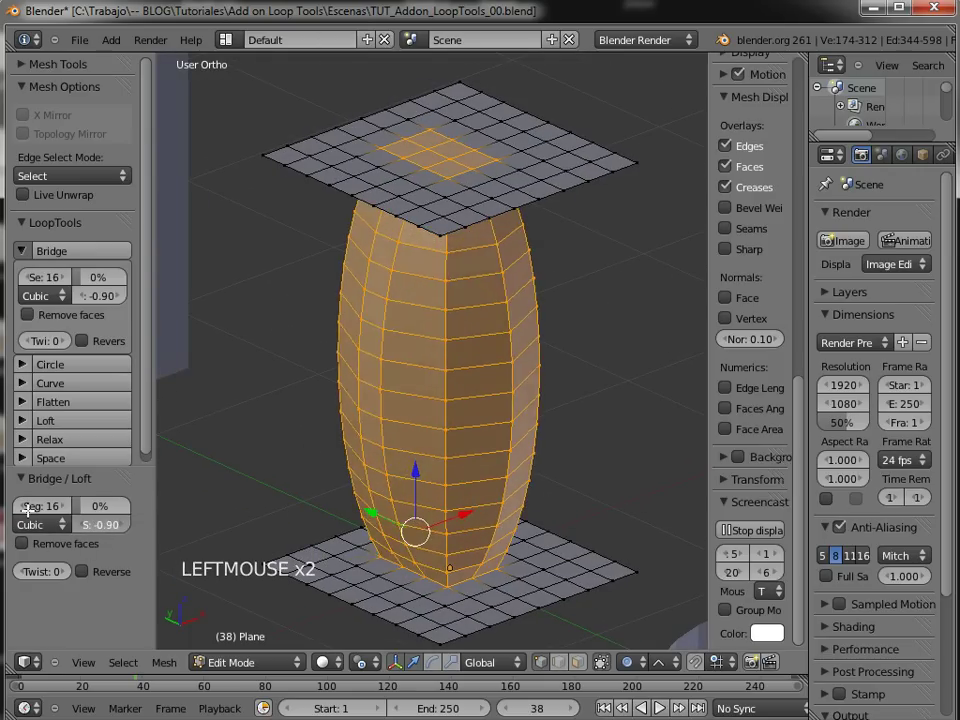
pyautogui.middleClick(417, 400)
pyautogui.middleClick(430, 302)
pyautogui.middleClick(476, 239)
pyautogui.middleClick(470, 381)
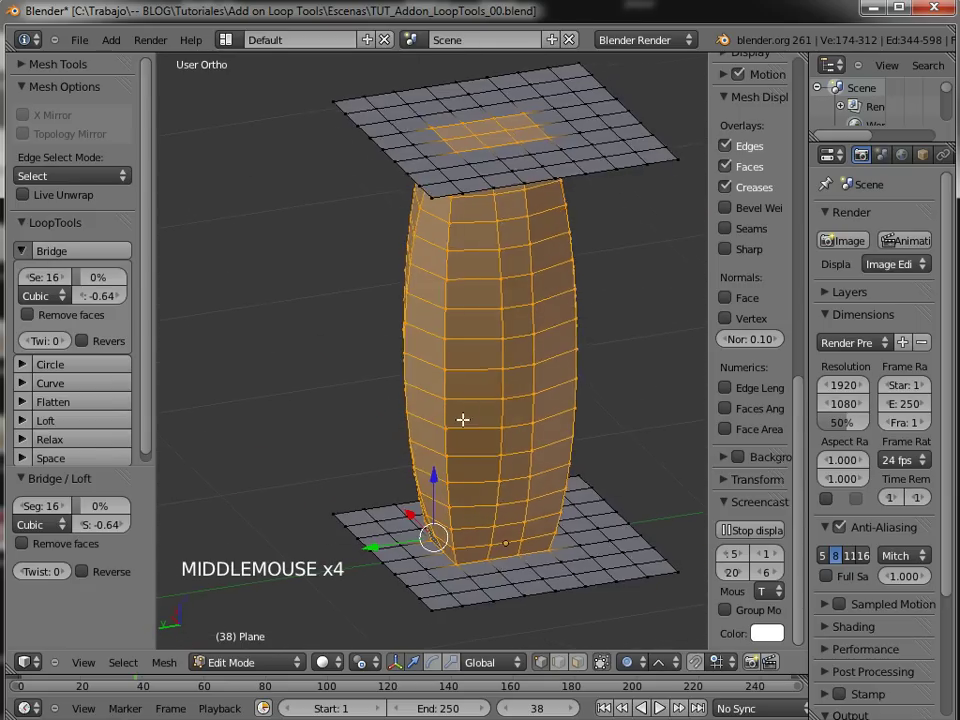
pyautogui.middleClick(471, 410)
pyautogui.middleClick(445, 366)
pyautogui.middleClick(398, 384)
pyautogui.middleClick(385, 337)
pyautogui.middleClick(457, 355)
pyautogui.middleClick(377, 438)
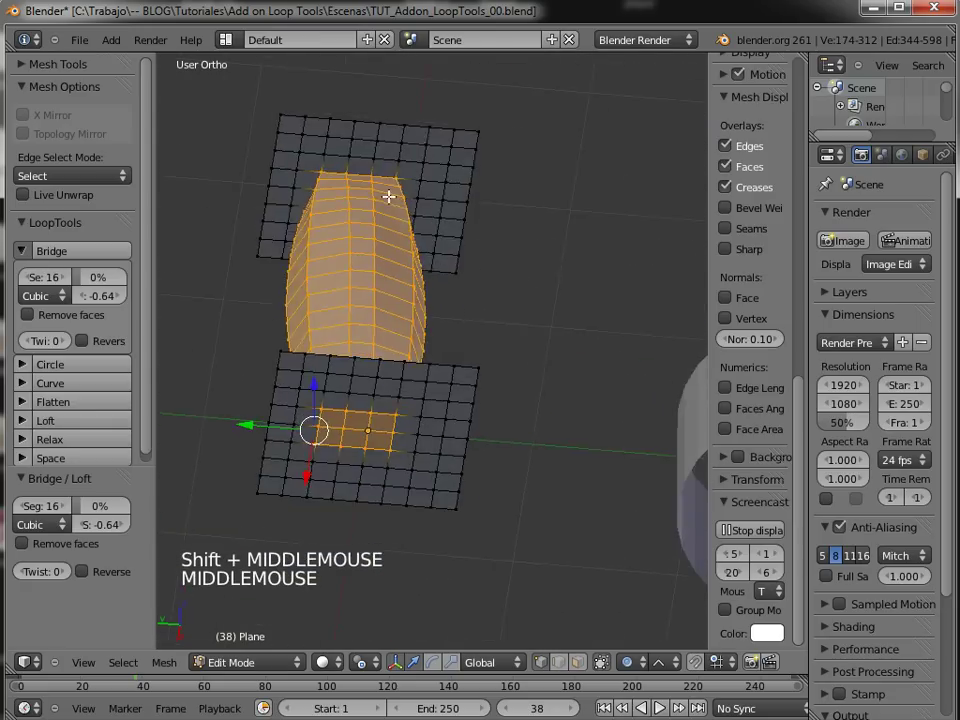
# - Toggle wireframe shading and step out of and back into Edit Mode while reviewing the model
pyautogui.press('z')
pyautogui.middleClick(393, 334)
pyautogui.press('z')
pyautogui.press('Tab')
pyautogui.middleClick(401, 321)
pyautogui.middleClick(474, 433)
pyautogui.middleClick(386, 442)
pyautogui.middleClick(351, 373)
pyautogui.middleClick(411, 375)
pyautogui.middleClick(449, 388)
pyautogui.press('Tab')
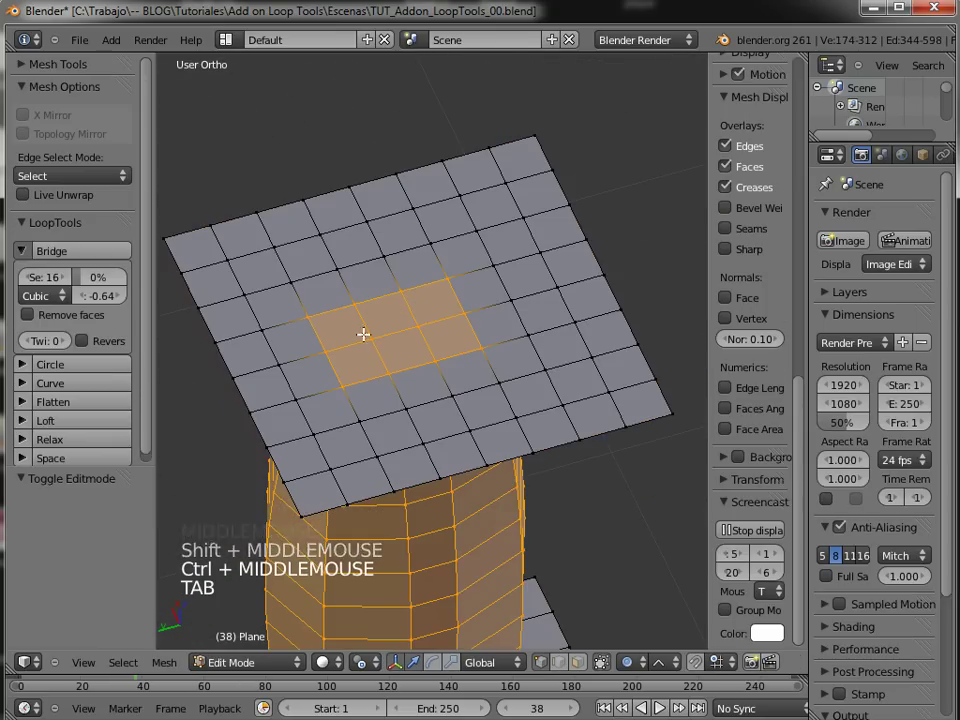
# - Add a UV sphere, move it above the bridged column and enter its Edit Mode
pyautogui.click(384, 336)
pyautogui.middleClick(415, 331)
pyautogui.press('Tab')
pyautogui.middleClick(451, 135)
pyautogui.middleClick(445, 384)
pyautogui.middleClick(448, 417)
pyautogui.press('Tab')
pyautogui.press('shift+a')
pyautogui.middleClick(537, 381)
pyautogui.press('g')
pyautogui.click(370, 184)
pyautogui.middleClick(464, 226)
pyautogui.middleClick(463, 275)
pyautogui.middleClick(460, 282)
pyautogui.middleClick(478, 322)
pyautogui.press('Tab')
# - Deselect everything and box-select a band of the sphere's faces for bridging
pyautogui.middleClick(431, 400)
pyautogui.press('a')
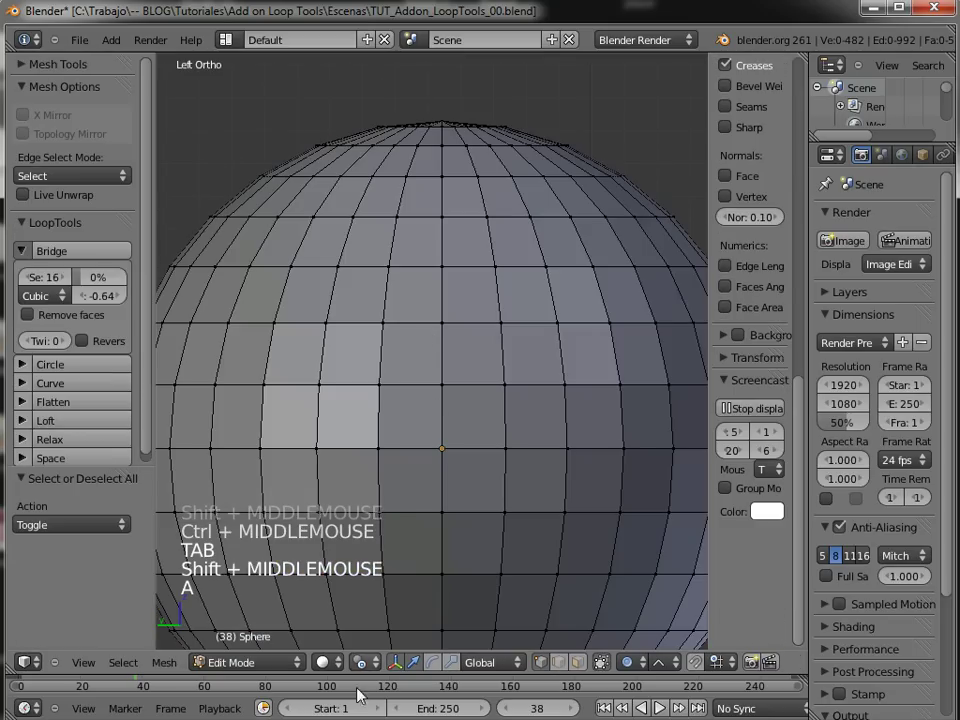
pyautogui.click(592, 650)
pyautogui.press('b')
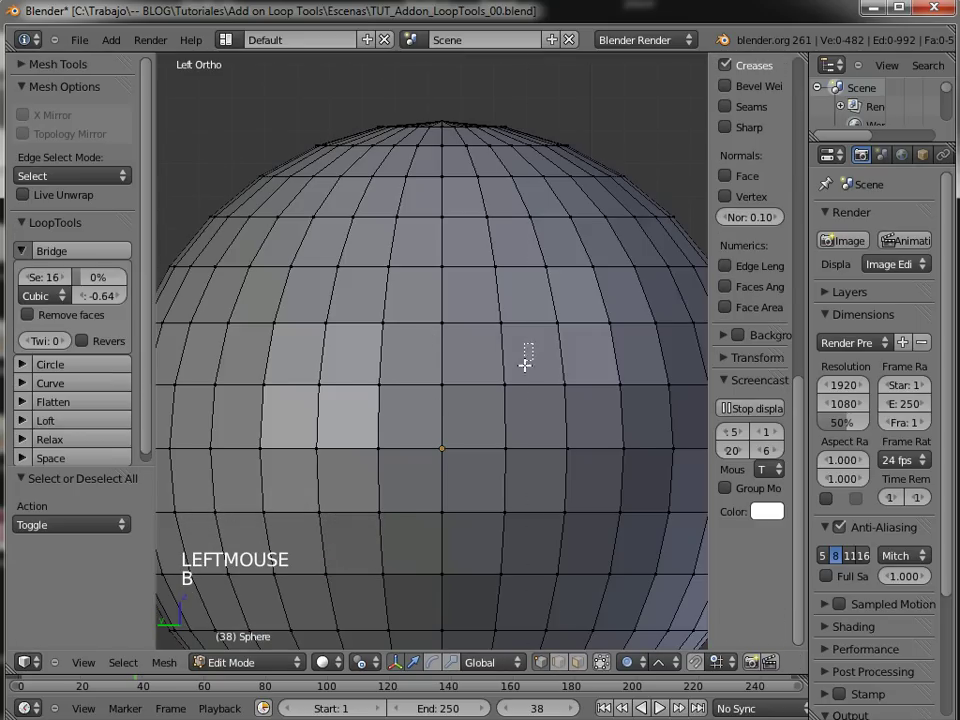
pyautogui.middleClick(446, 484)
pyautogui.middleClick(476, 428)
pyautogui.middleClick(444, 378)
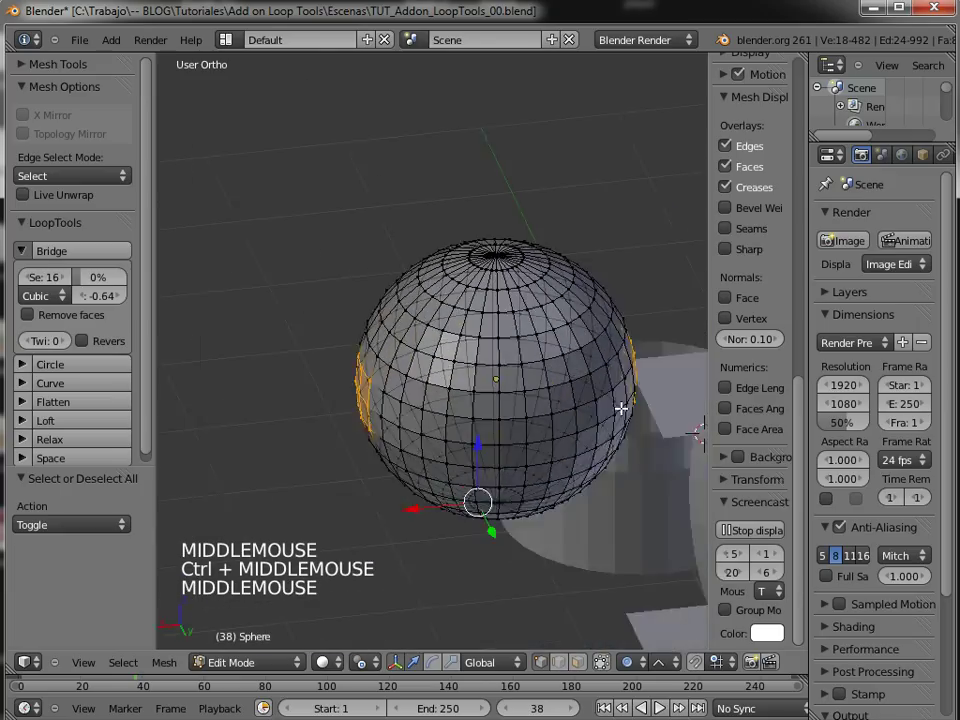
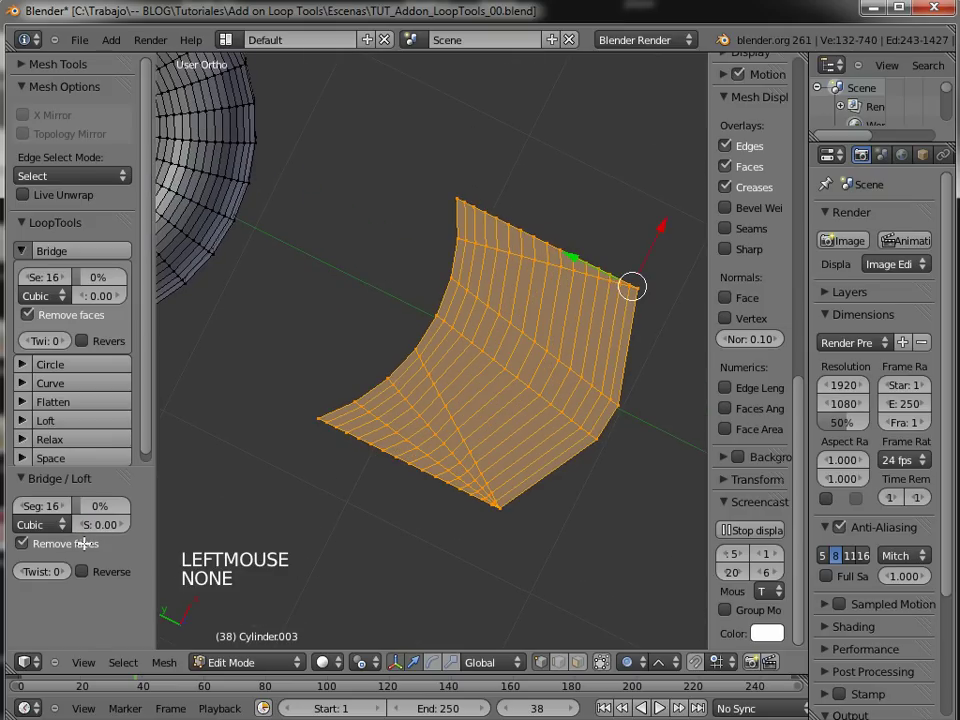
# - Enable Remove faces on the bridge and inspect the square opening in the sphere
pyautogui.middleClick(544, 434)
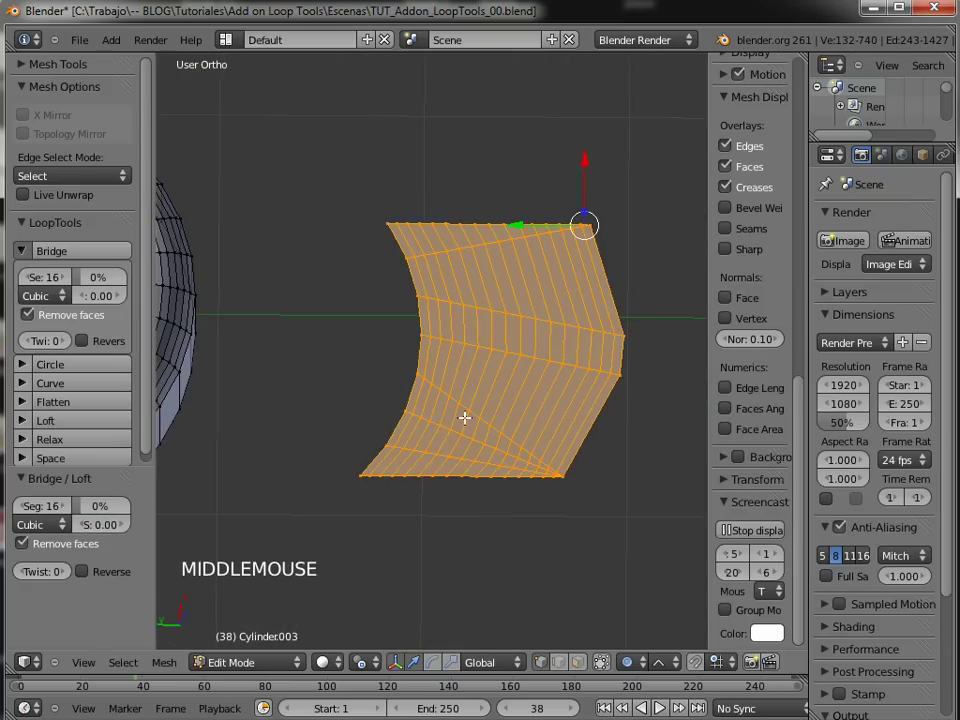
pyautogui.middleClick(612, 411)
pyautogui.middleClick(503, 349)
pyautogui.middleClick(524, 408)
pyautogui.middleClick(544, 421)
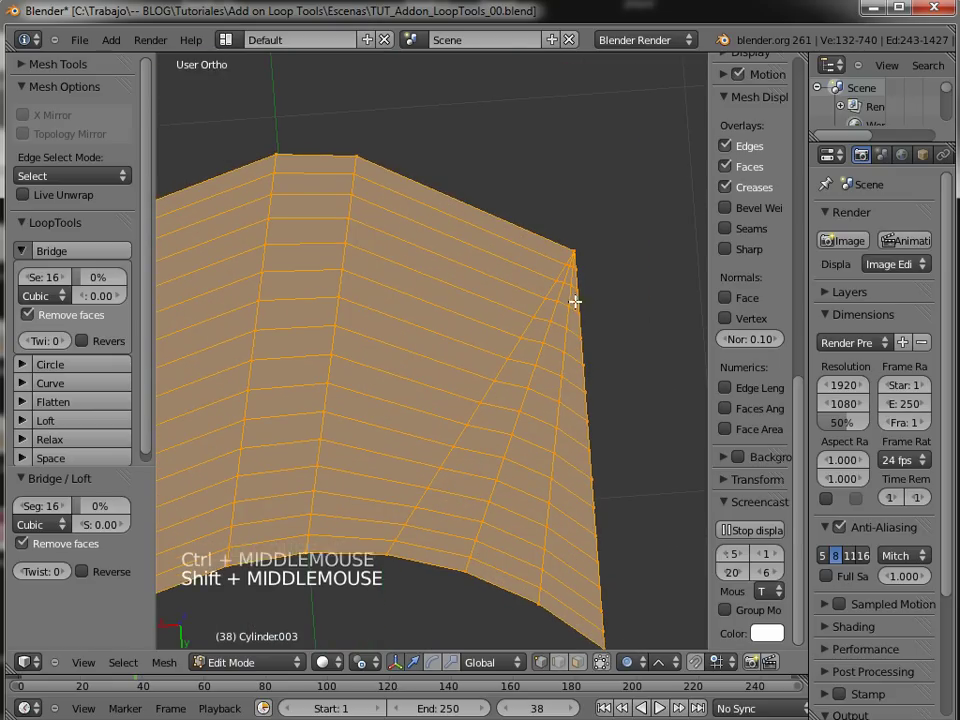
pyautogui.click(45, 514)
pyautogui.middleClick(537, 333)
pyautogui.middleClick(522, 307)
pyautogui.middleClick(519, 325)
pyautogui.middleClick(529, 360)
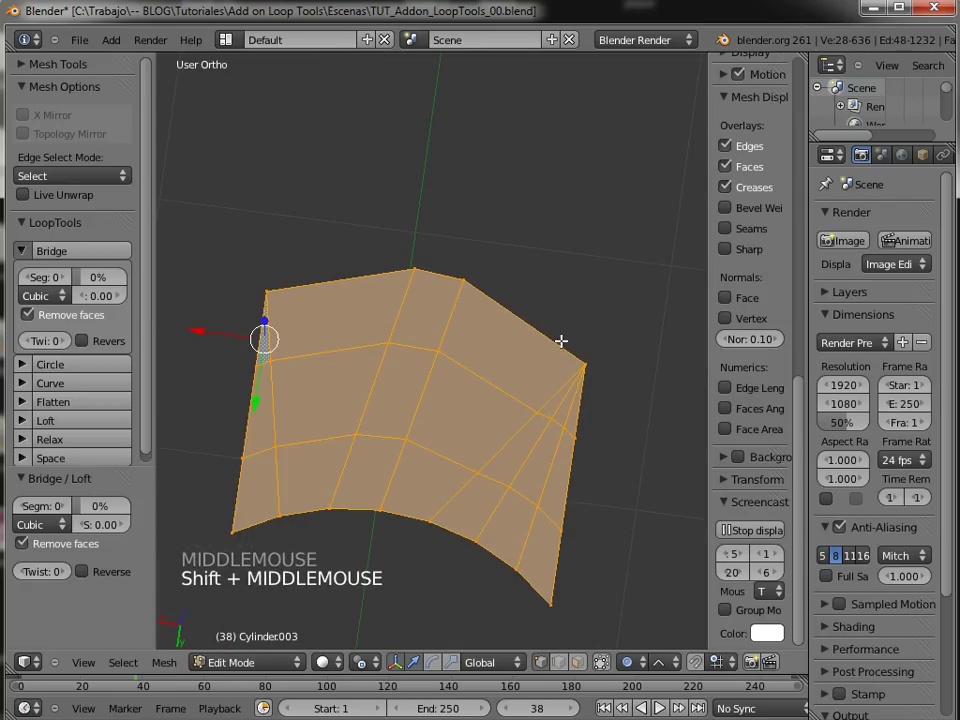
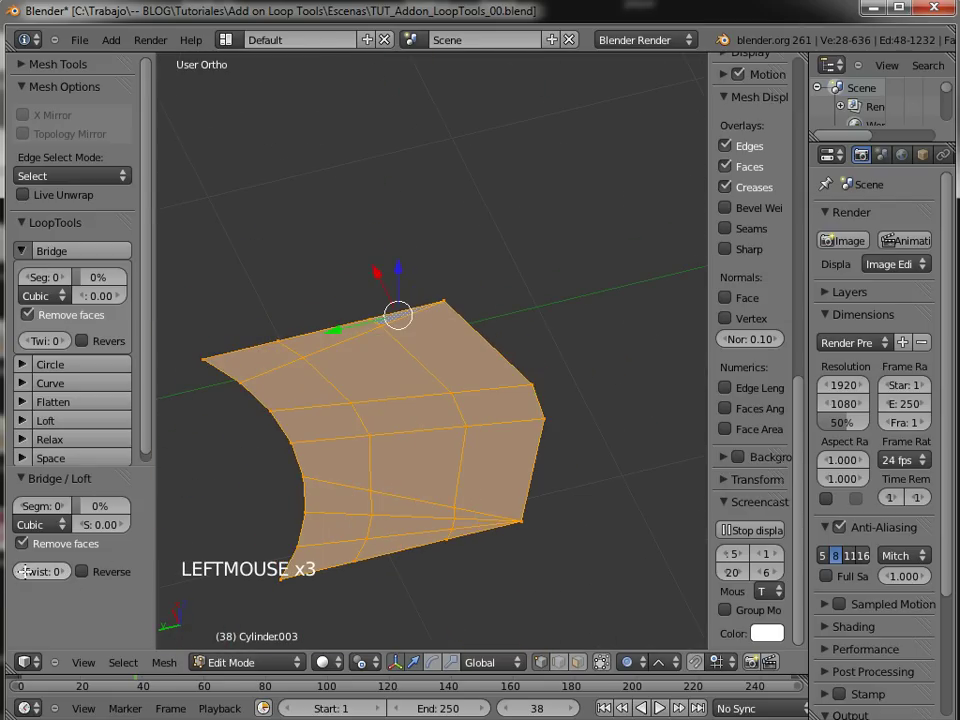
# - Set Bridge segments to 0 and raise the twist step by step to 8
pyautogui.click(146, 538)
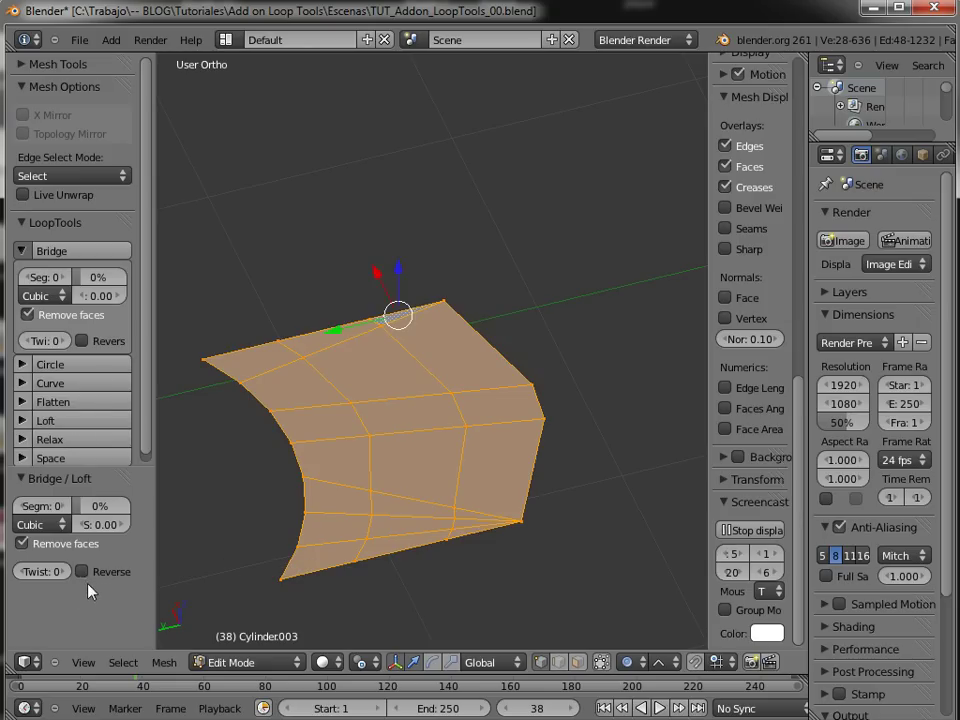
pyautogui.middleClick(316, 532)
pyautogui.click(110, 588)
pyautogui.click(69, 575)
pyautogui.middleClick(295, 459)
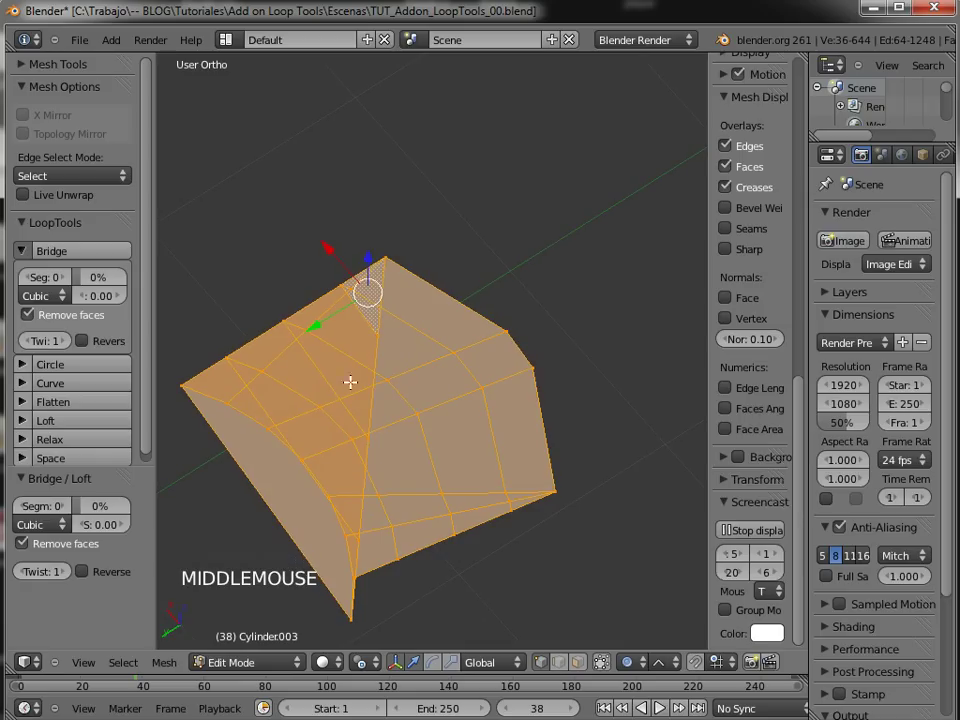
pyautogui.middleClick(359, 390)
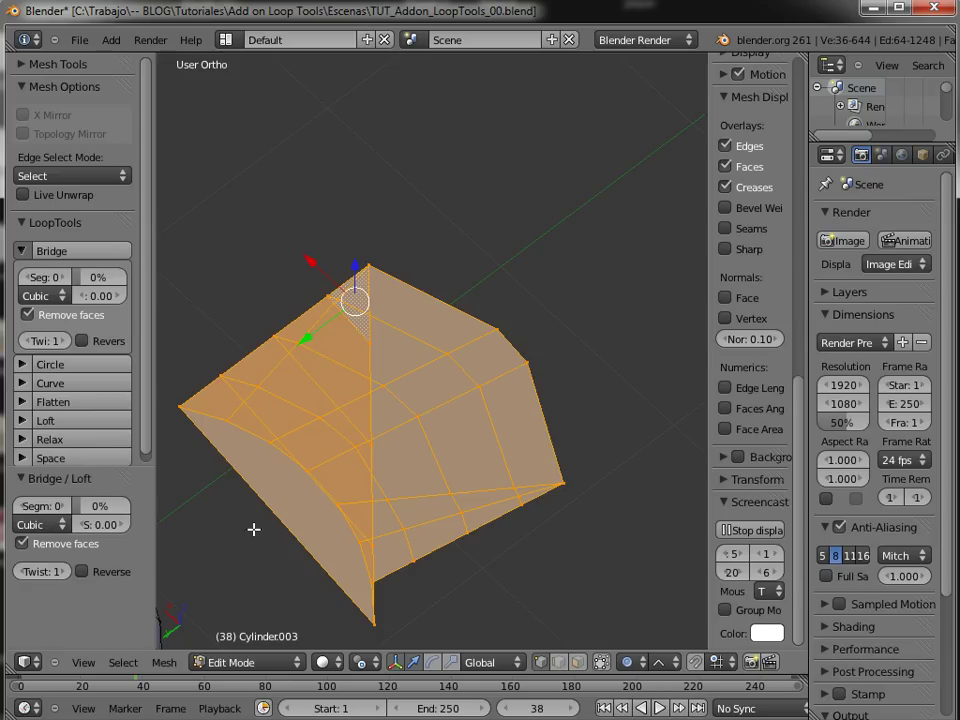
pyautogui.click(70, 574)
pyautogui.click(70, 569)
pyautogui.click(68, 563)
pyautogui.doubleClick(69, 559)
pyautogui.doubleClick(70, 560)
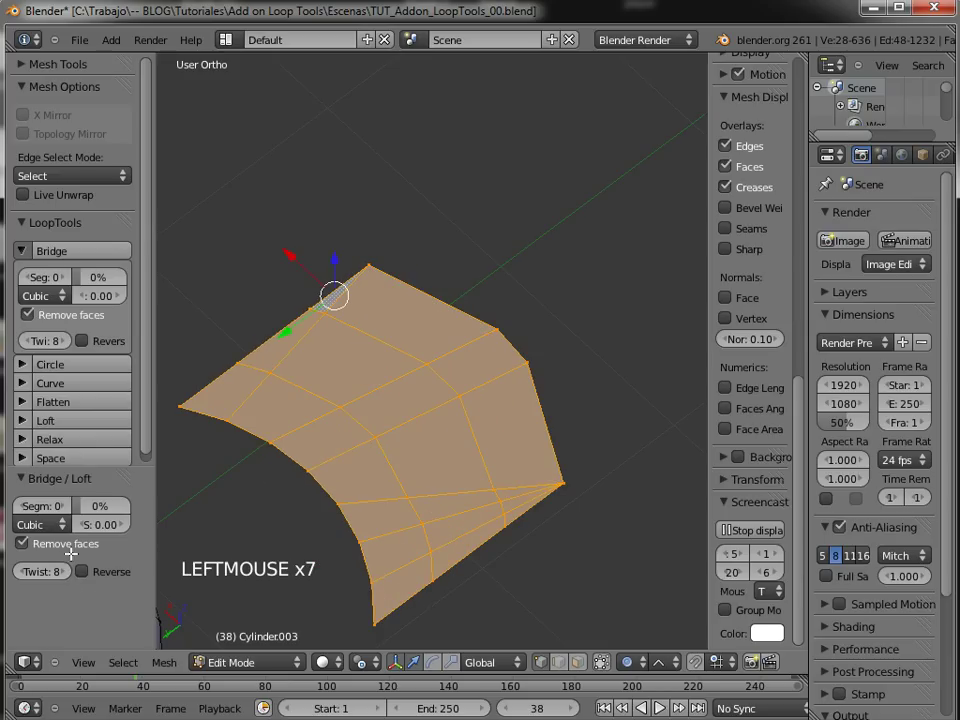
# - Leave Edit Mode, select the small grid plane and start editing its mesh
pyautogui.middleClick(404, 551)
pyautogui.middleClick(353, 433)
pyautogui.middleClick(658, 471)
pyautogui.middleClick(578, 433)
pyautogui.middleClick(432, 458)
pyautogui.middleClick(481, 404)
pyautogui.press('Tab')
pyautogui.middleClick(498, 433)
pyautogui.middleClick(258, 388)
pyautogui.rightClick(413, 364)
pyautogui.press('Tab')
pyautogui.middleClick(458, 347)
pyautogui.middleClick(471, 361)
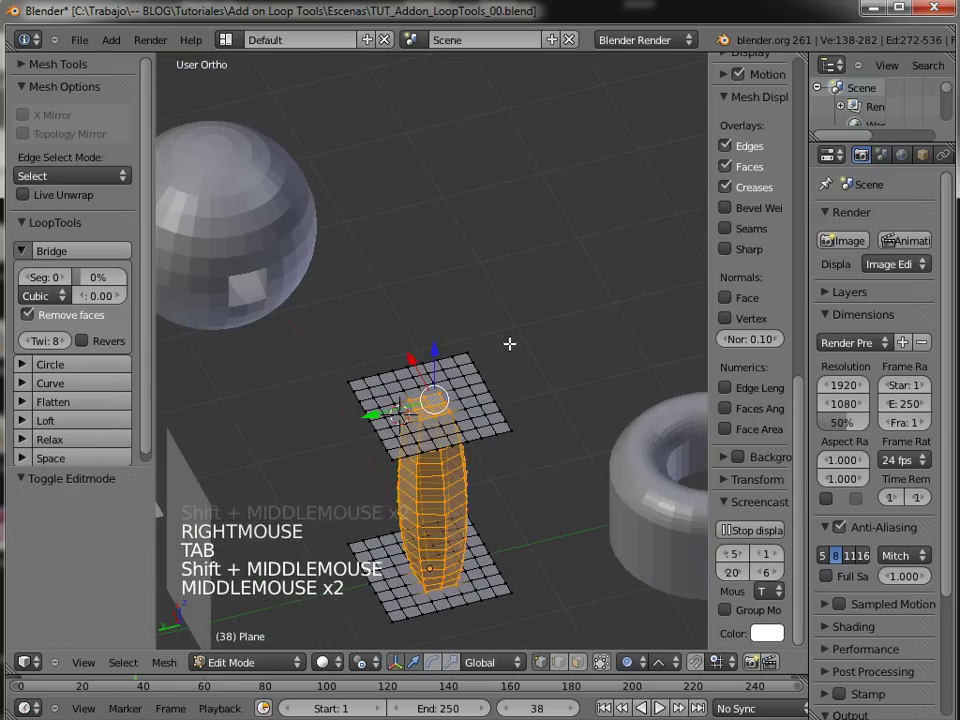
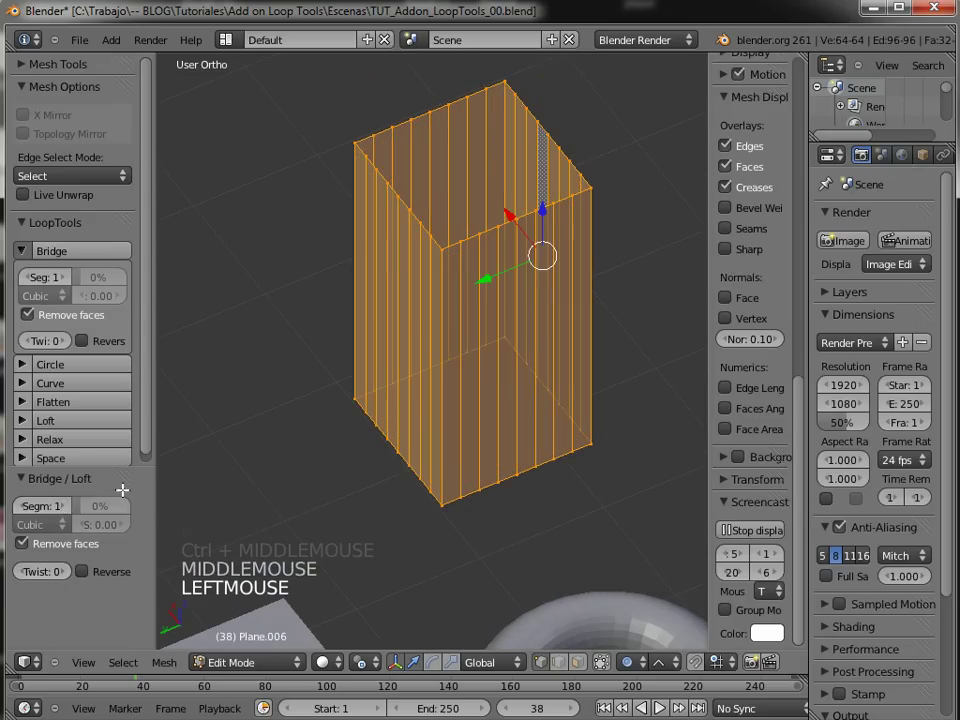
# - Orbit the view to inspect the bridged box column
pyautogui.middleClick(504, 395)
pyautogui.middleClick(503, 371)
pyautogui.middleClick(508, 393)
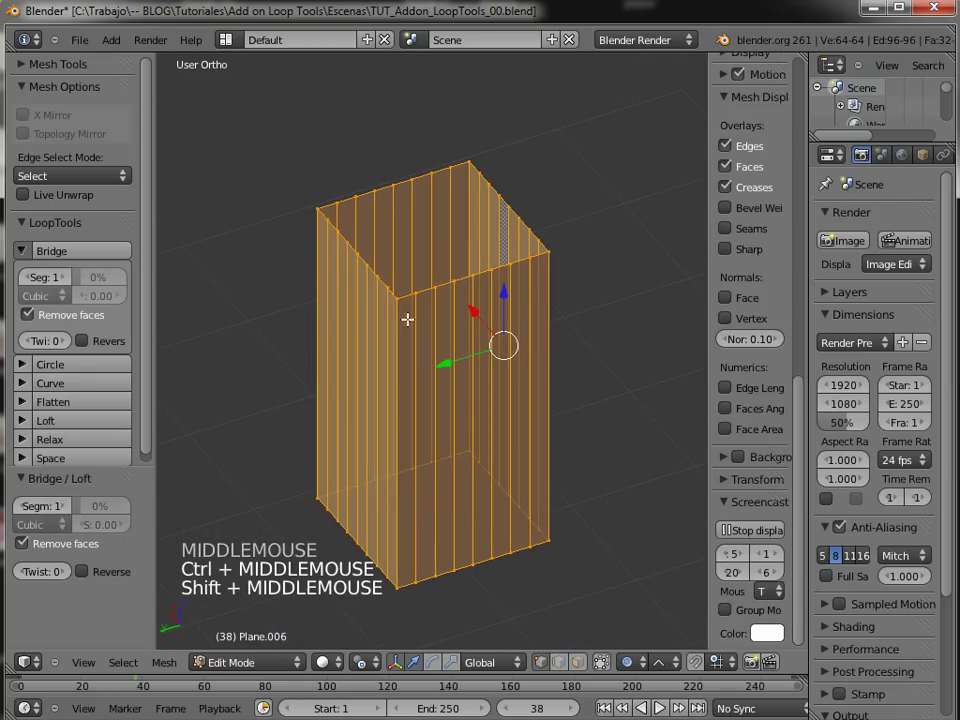
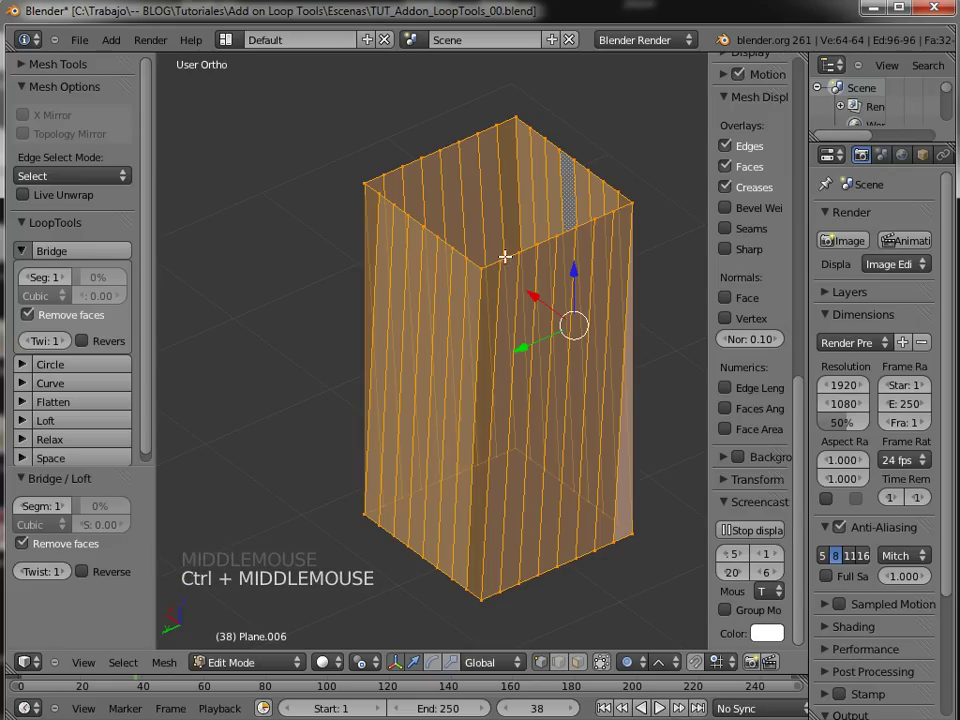
# - Step the column's Twist value up through the arrows until it reaches 26
pyautogui.click(72, 581)
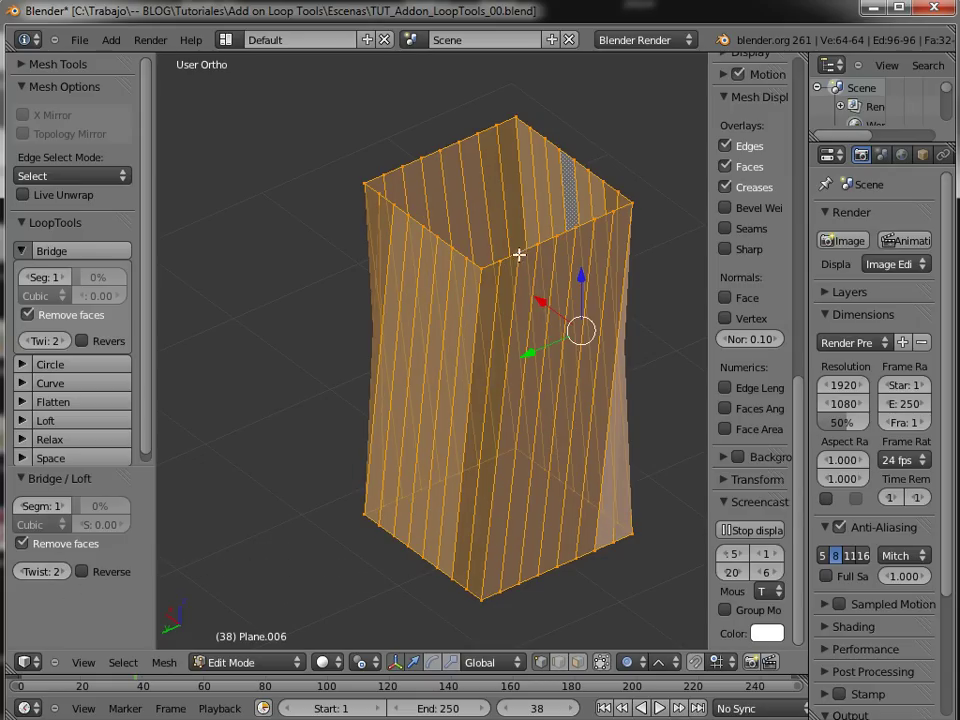
pyautogui.click(69, 575)
pyautogui.click(69, 576)
pyautogui.click(70, 576)
pyautogui.click(71, 576)
pyautogui.click(71, 575)
pyautogui.click(71, 576)
pyautogui.click(72, 576)
pyautogui.click(71, 575)
pyautogui.doubleClick(73, 574)
pyautogui.click(67, 578)
pyautogui.click(60, 571)
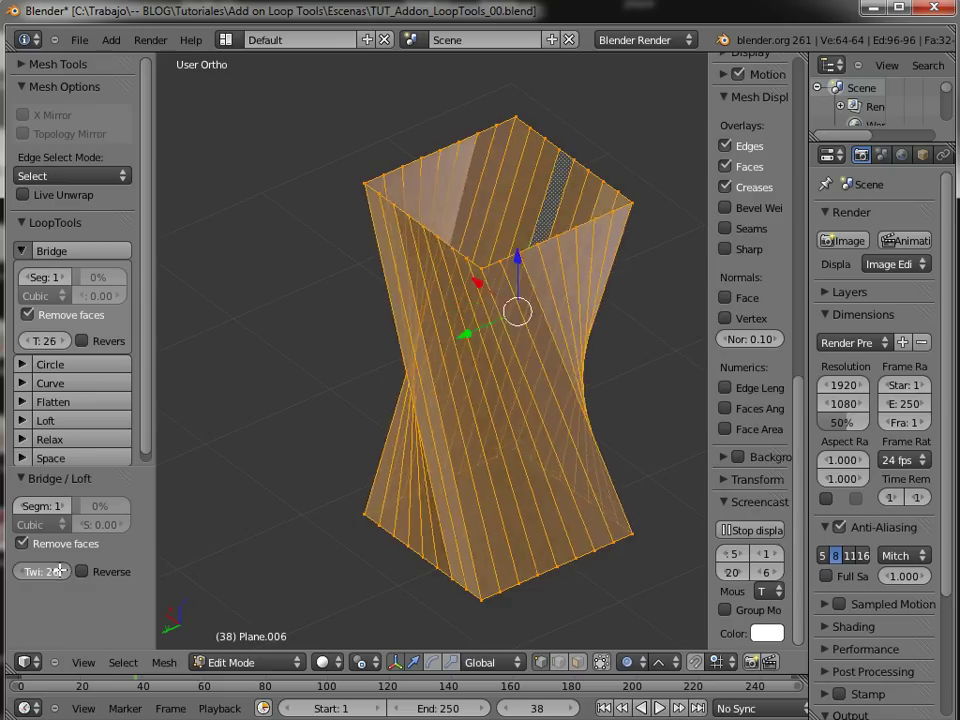
# - Enter a twist of 33, then -240 so the column looks straight again
pyautogui.doubleClick(71, 567)
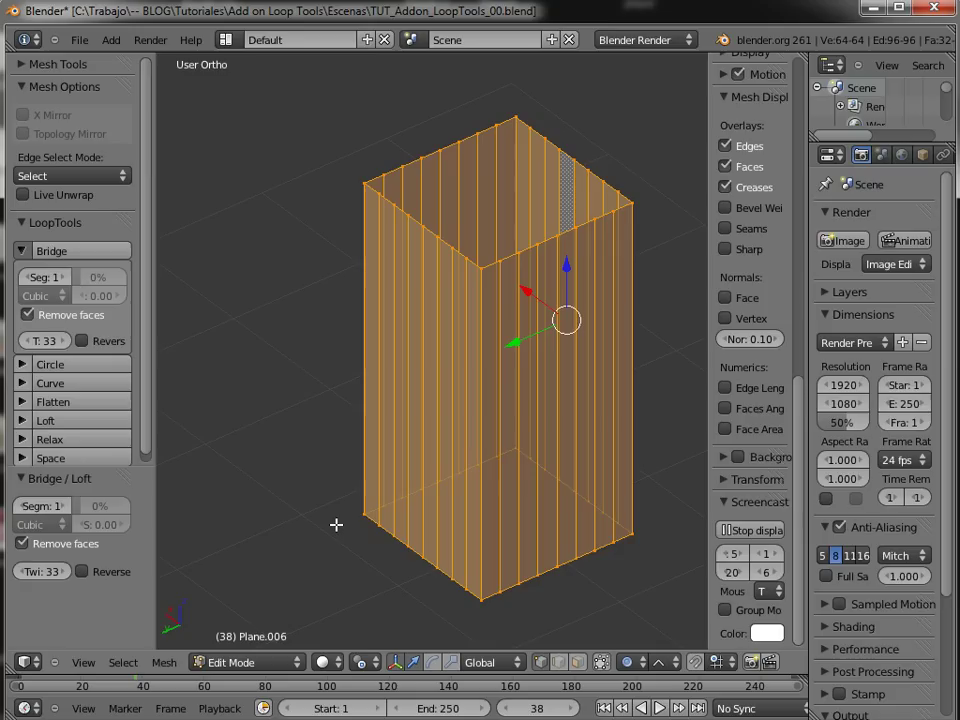
pyautogui.click(67, 571)
pyautogui.doubleClick(68, 570)
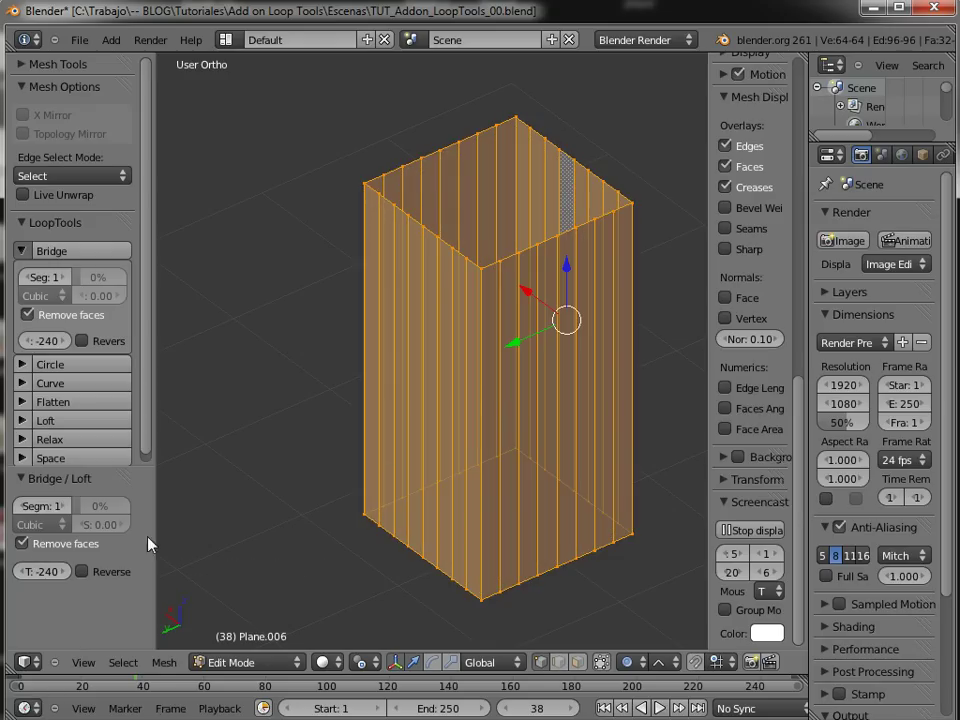
pyautogui.click(119, 577)
pyautogui.click(110, 570)
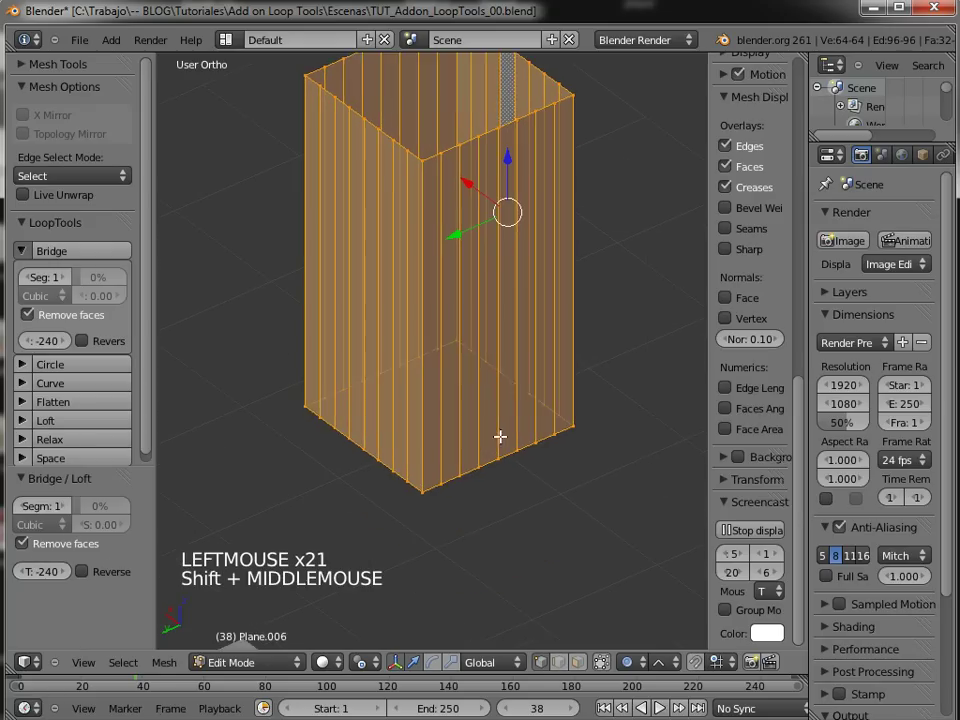
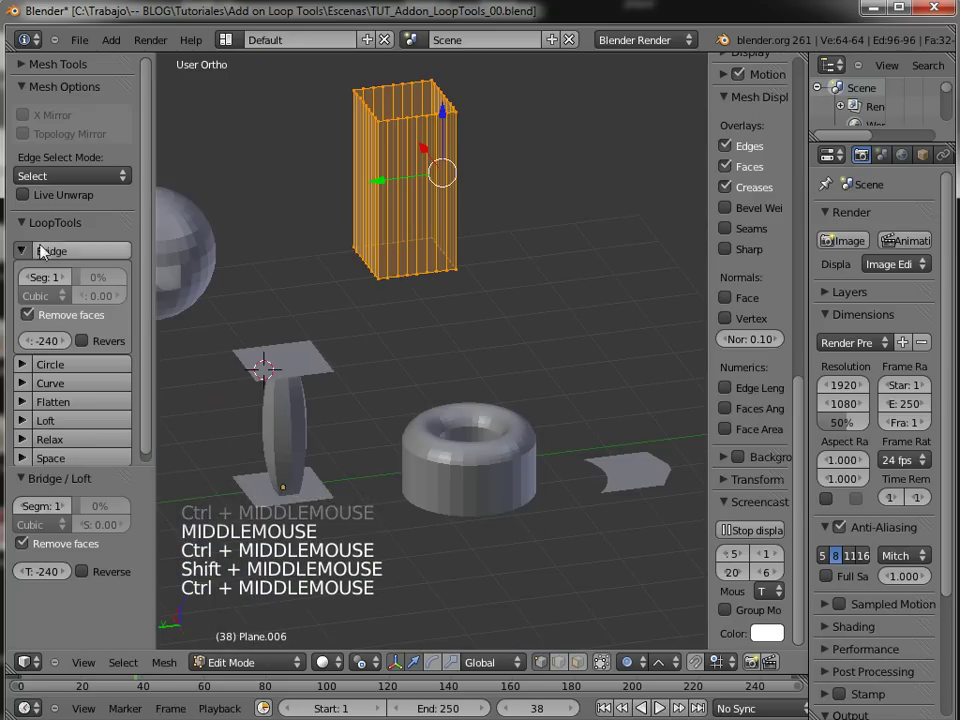
# - Leave the column, select the small grid plane and enter Edit Mode on it
pyautogui.click(29, 259)
pyautogui.press('Tab')
pyautogui.middleClick(480, 420)
pyautogui.click(581, 663)
pyautogui.middleClick(457, 440)
pyautogui.middleClick(476, 434)
pyautogui.middleClick(461, 492)
pyautogui.middleClick(496, 405)
pyautogui.middleClick(488, 426)
pyautogui.middleClick(490, 424)
pyautogui.middleClick(506, 407)
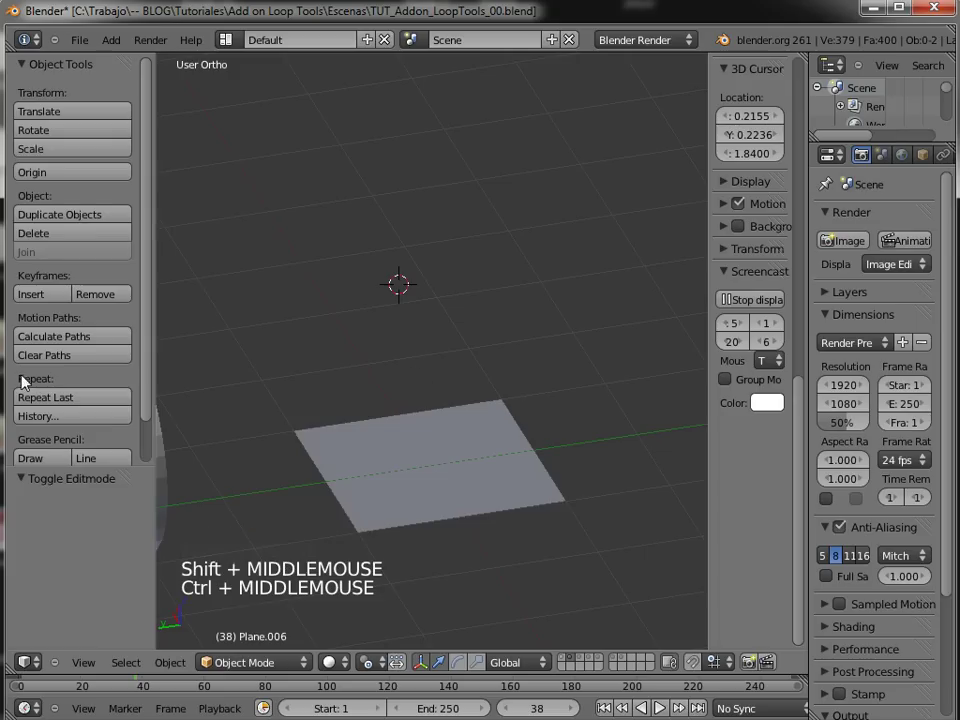
pyautogui.middleClick(67, 382)
pyautogui.rightClick(446, 472)
pyautogui.press('Tab')
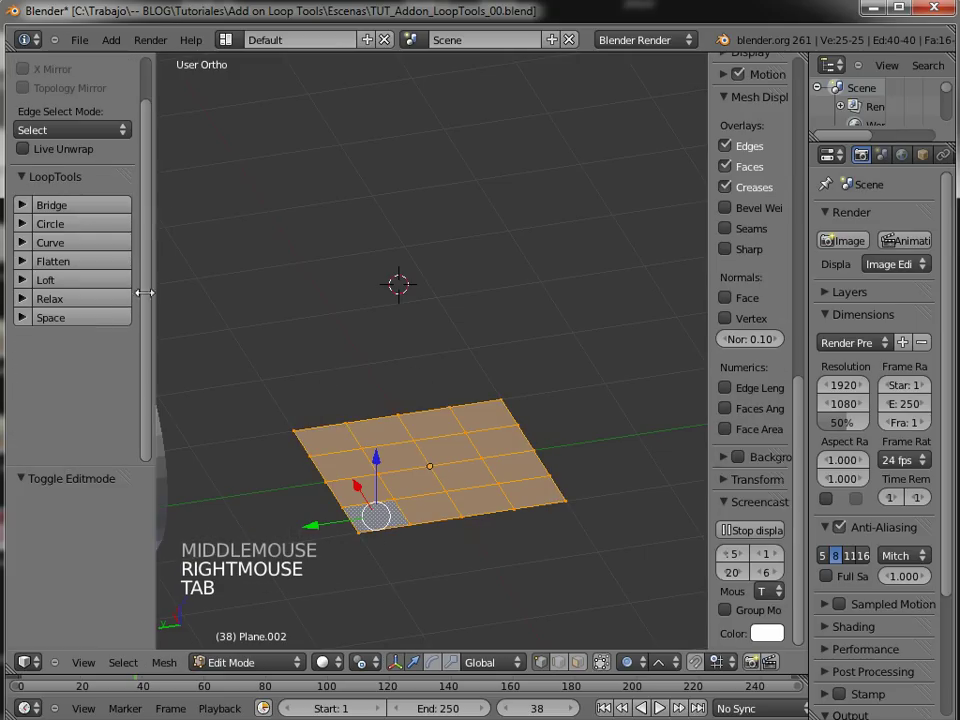
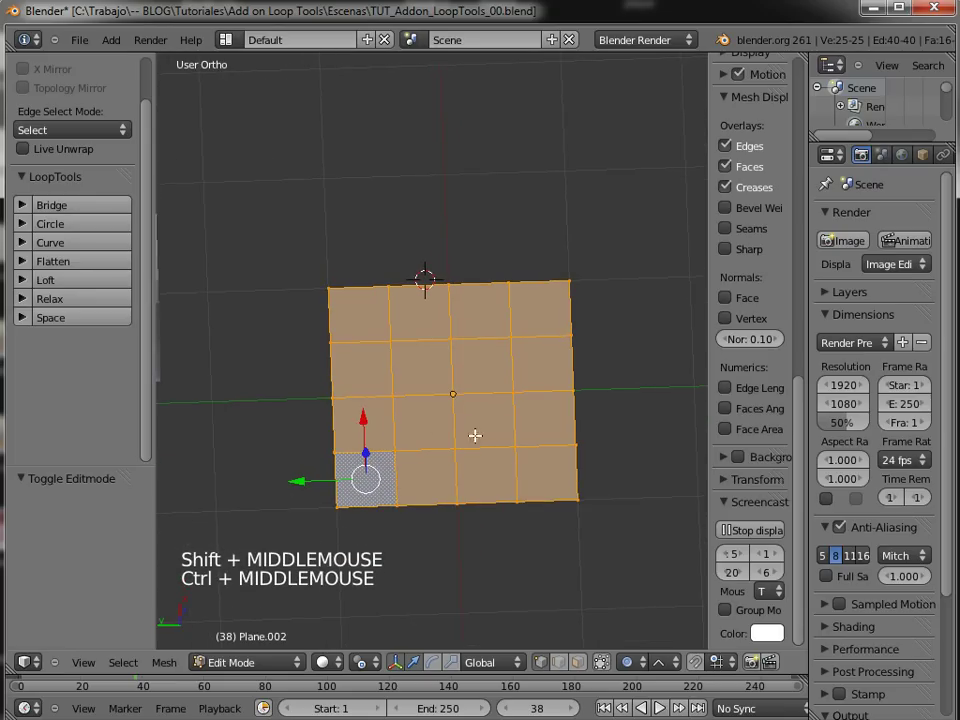
# - Select the outer boundary edge loop of the grid plane
pyautogui.middleClick(483, 391)
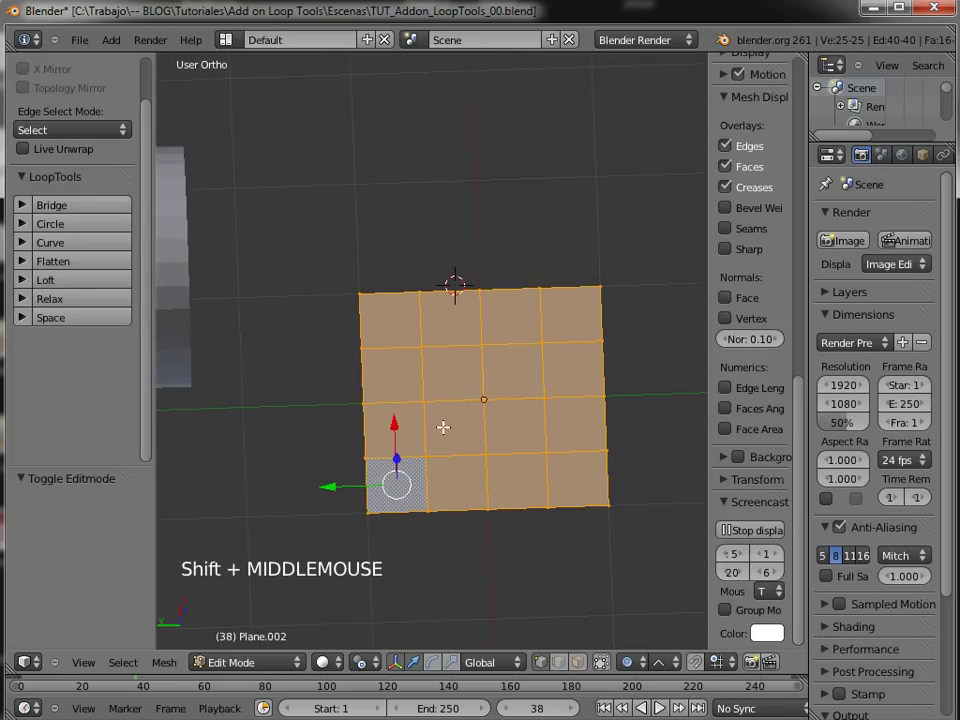
pyautogui.rightClick(233, 554)
pyautogui.rightClick(217, 582)
pyautogui.rightClick(217, 554)
pyautogui.rightClick(345, 371)
pyautogui.press(',')
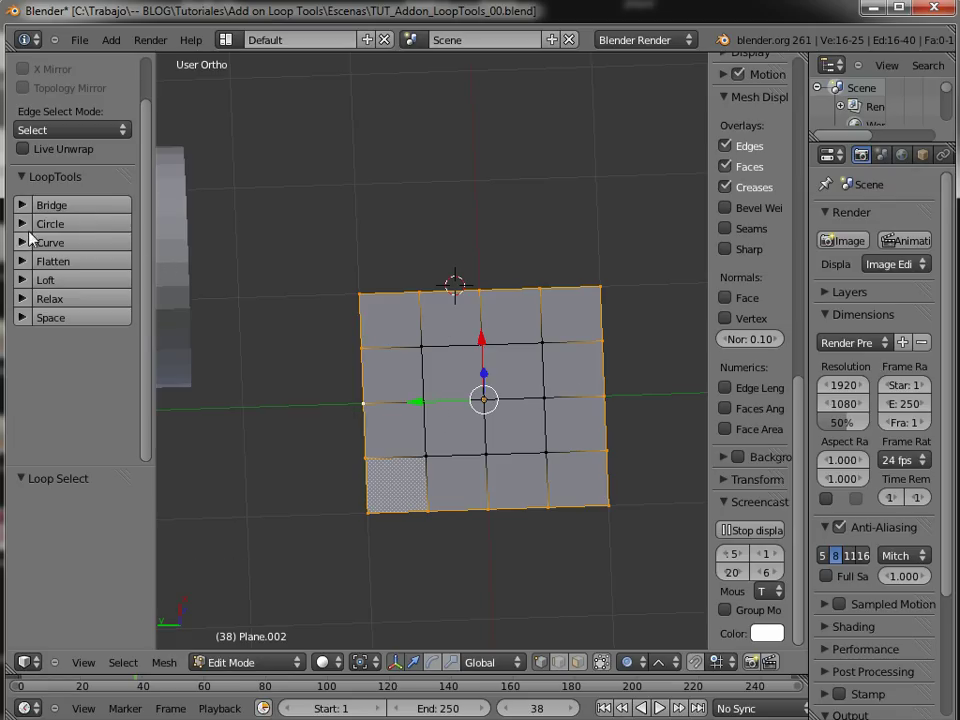
# - Round the boundary loop with LoopTools Circle, comparing Best fit and Fit inside methods
pyautogui.click(33, 231)
pyautogui.middleClick(74, 315)
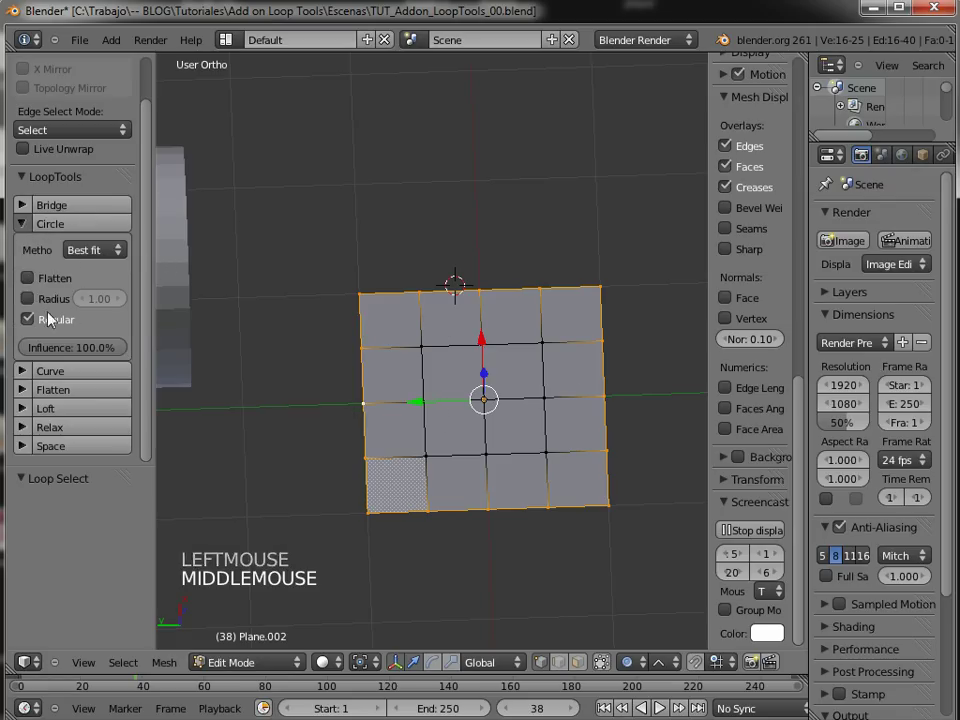
pyautogui.click(101, 233)
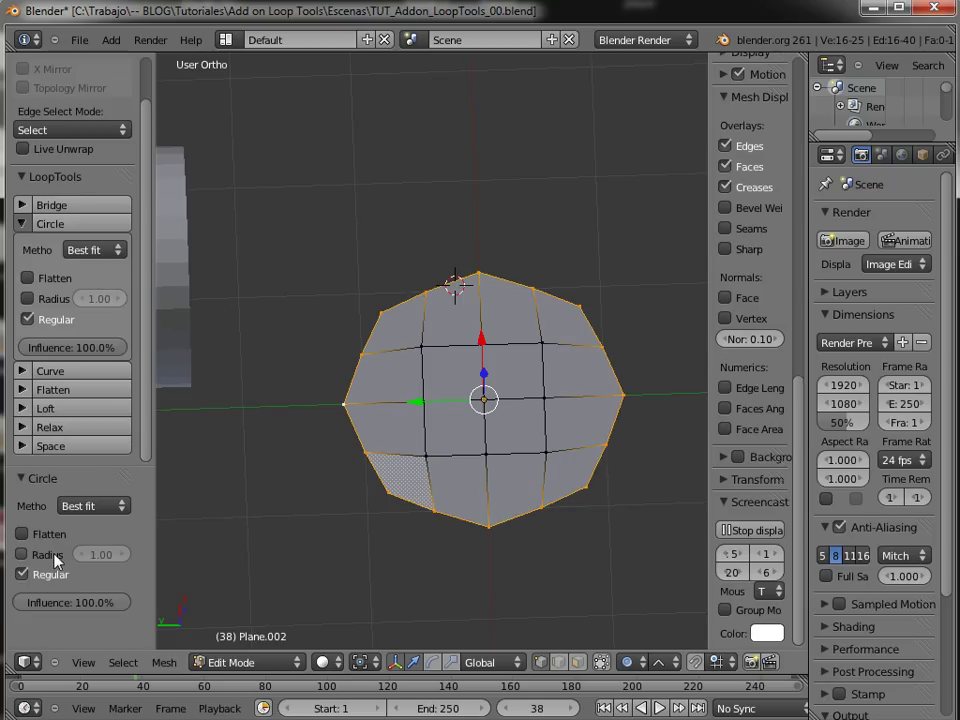
pyautogui.click(127, 513)
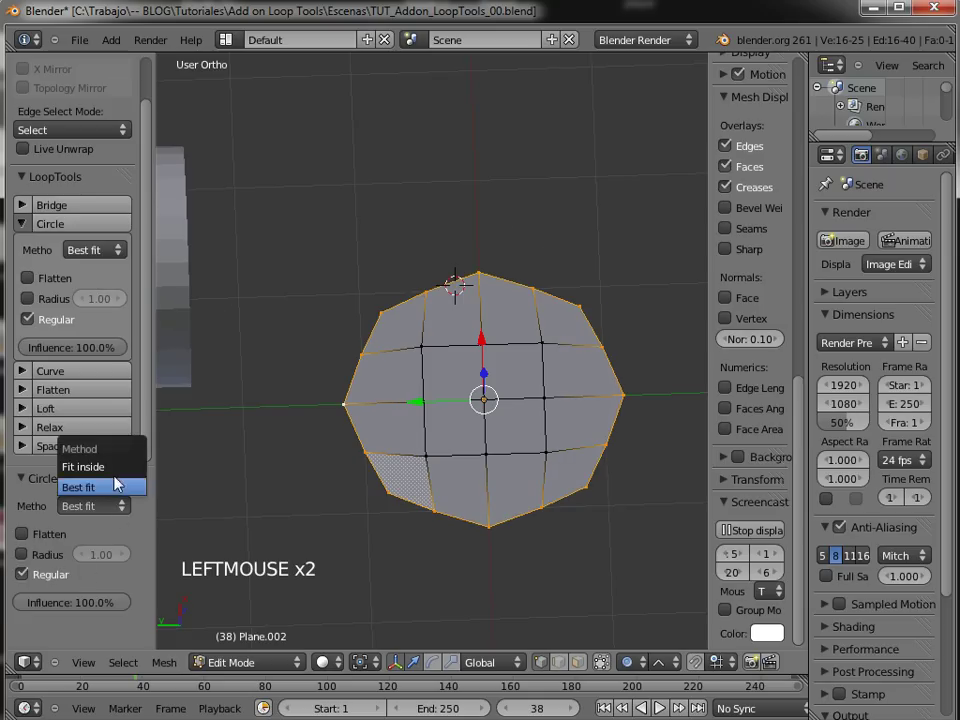
pyautogui.click(118, 507)
pyautogui.click(113, 507)
pyautogui.click(115, 500)
pyautogui.click(112, 514)
pyautogui.click(112, 502)
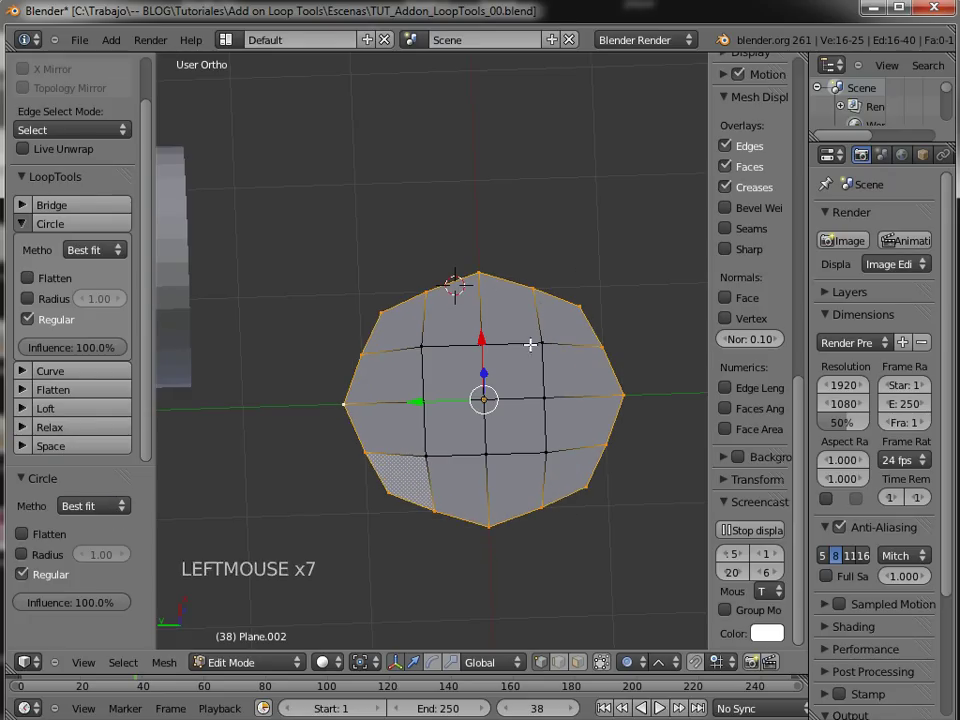
pyautogui.click(108, 514)
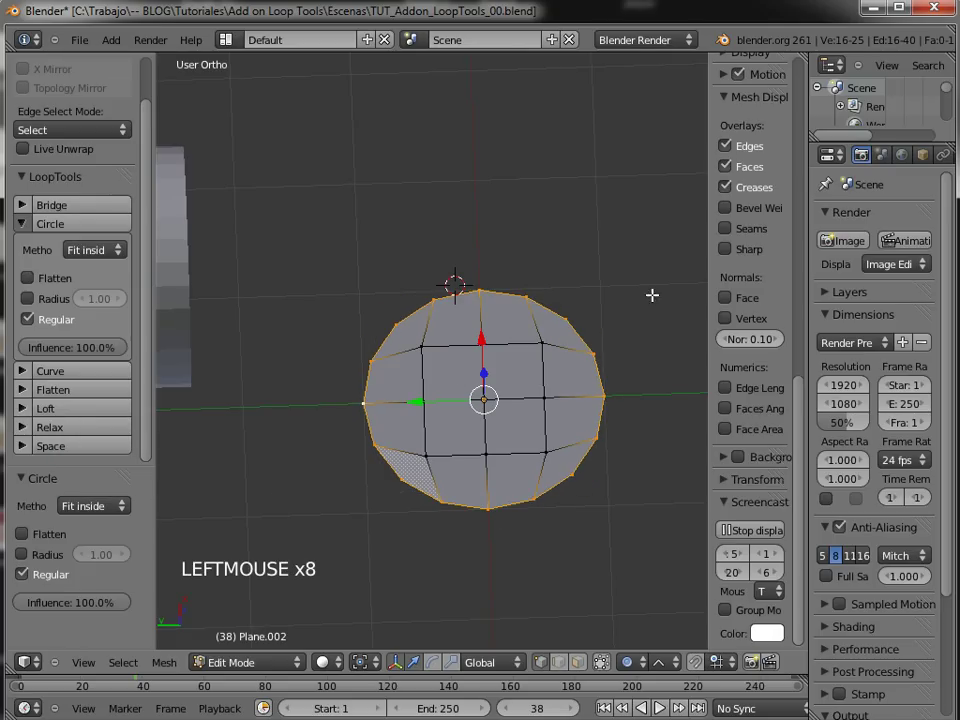
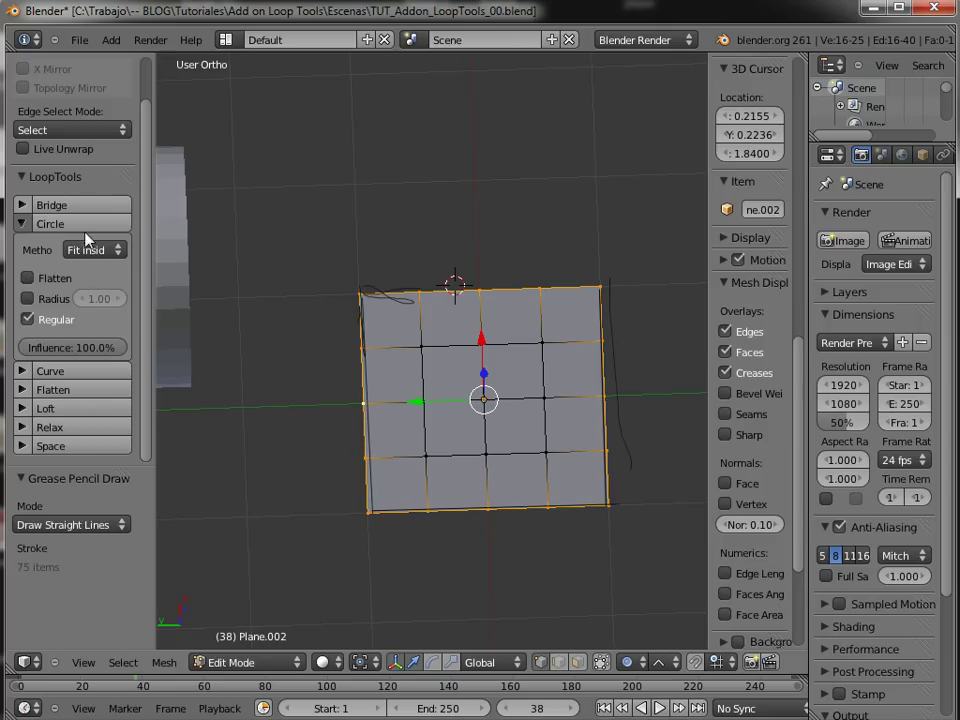
# - Reapply Circle to the grid plane, toggling Best fit then settling on Fit inside
pyautogui.click(91, 223)
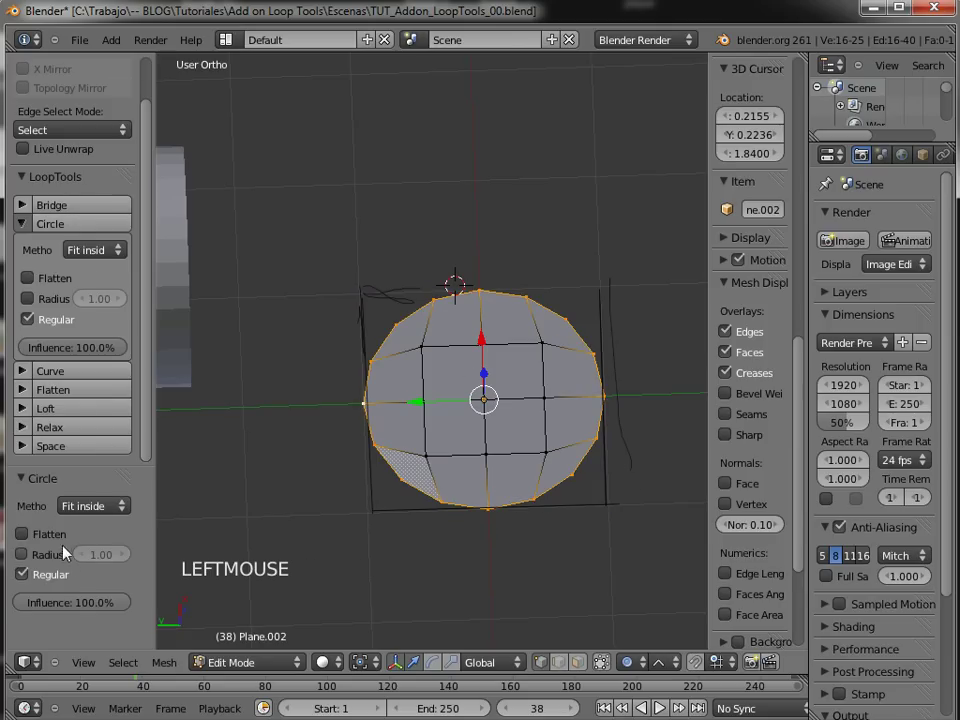
pyautogui.click(62, 533)
pyautogui.click(63, 532)
pyautogui.click(101, 502)
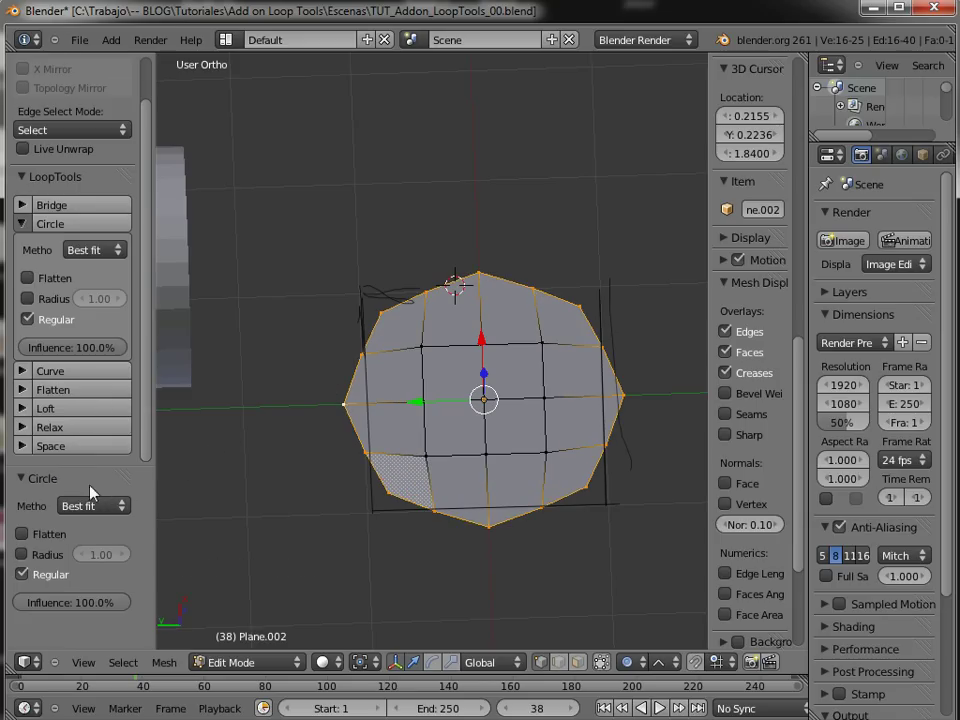
pyautogui.click(123, 511)
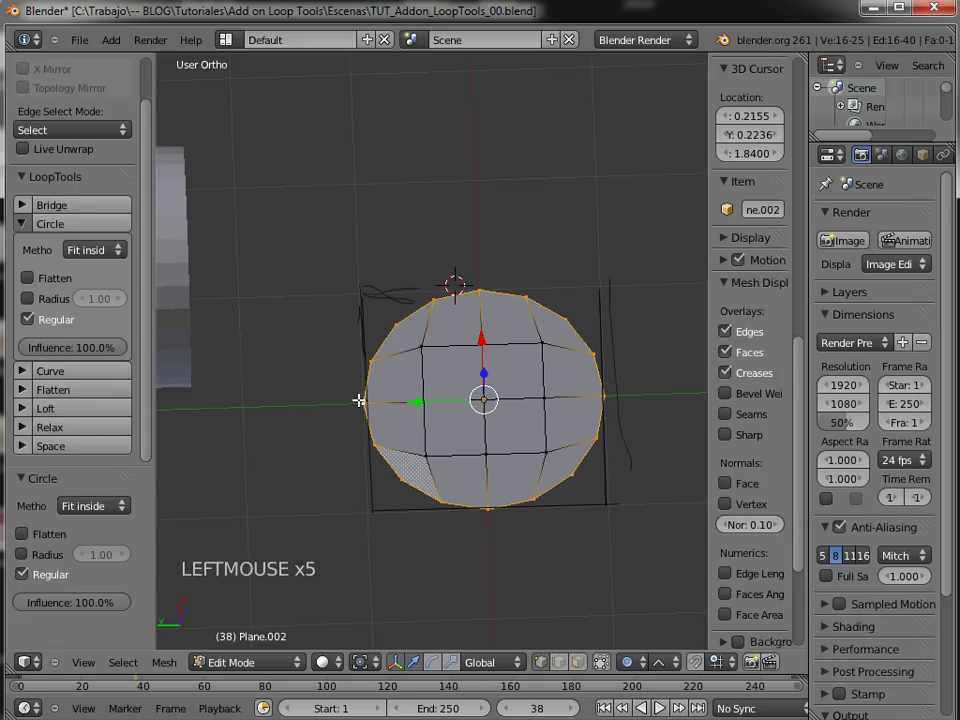
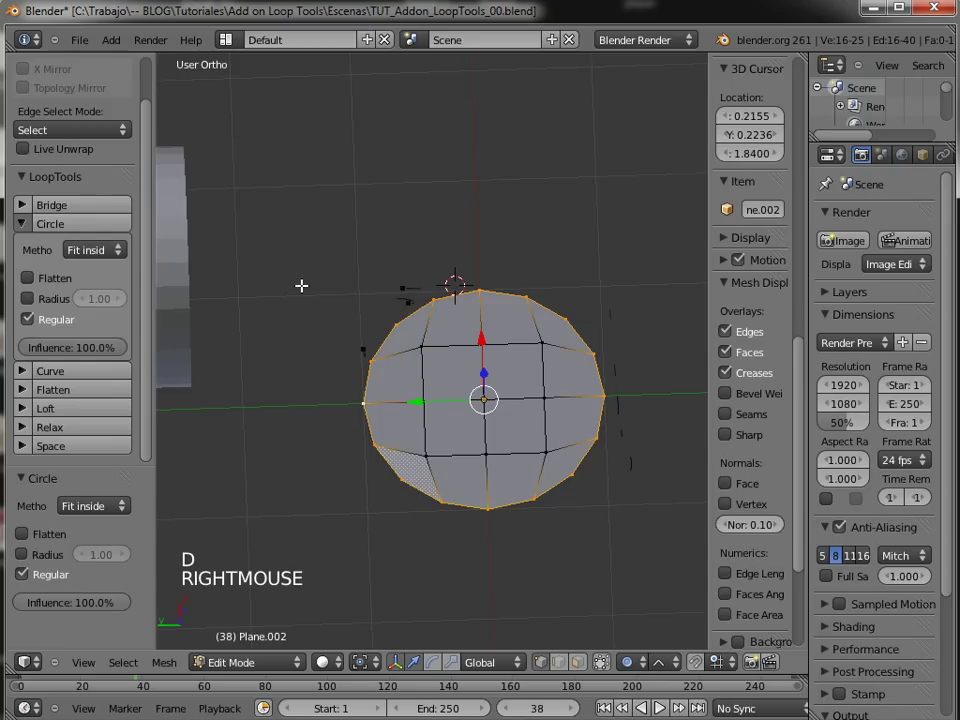
# - Deselect the mesh and erase the remaining Grease Pencil guide strokes
pyautogui.press('d')
pyautogui.rightClick(486, 387)
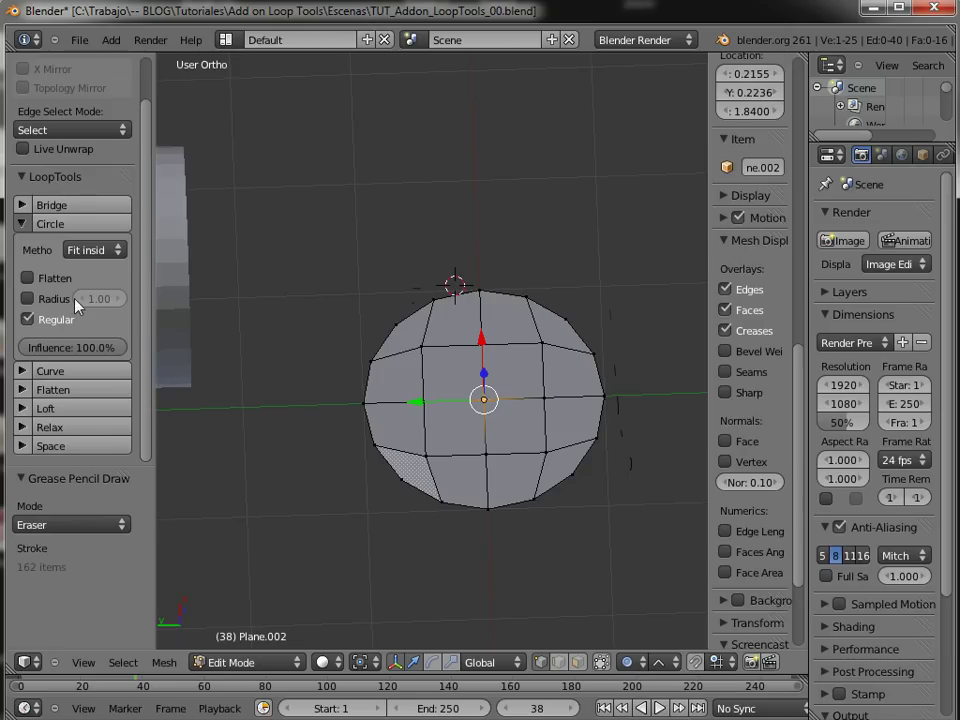
pyautogui.click(88, 231)
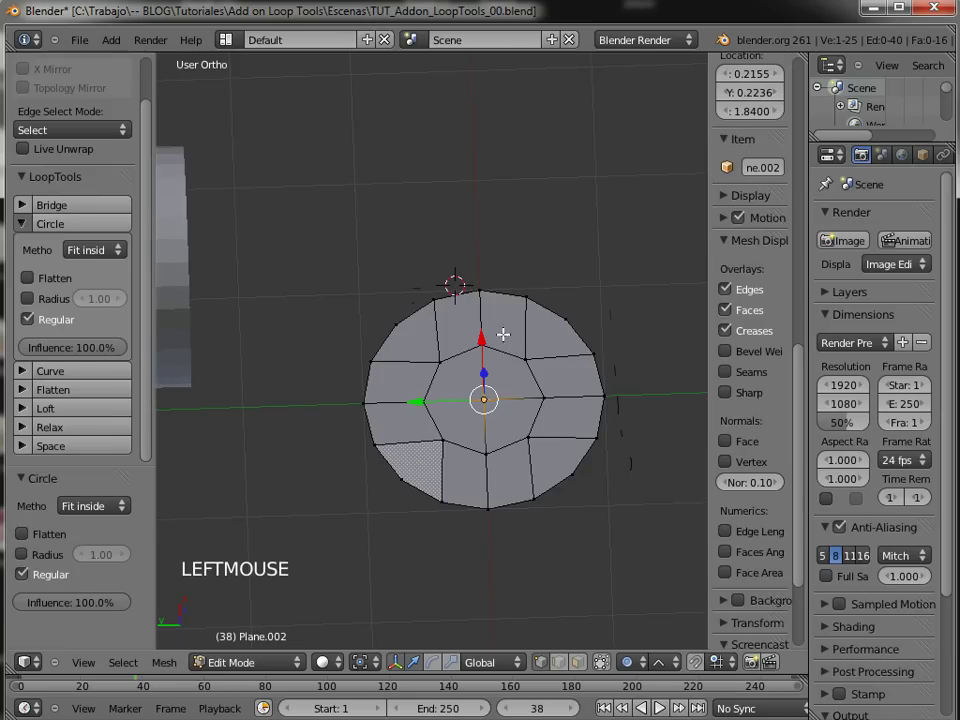
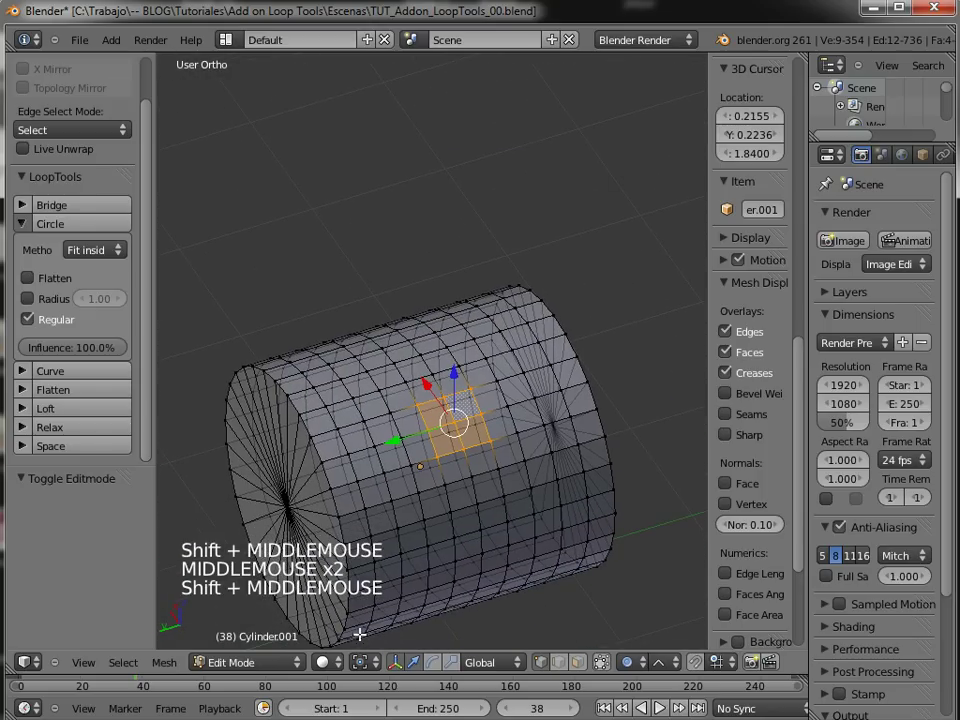
# - Select a face region on the cylinder and round it with LoopTools Circle
pyautogui.click(605, 673)
pyautogui.middleClick(489, 408)
pyautogui.middleClick(501, 412)
pyautogui.rightClick(464, 355)
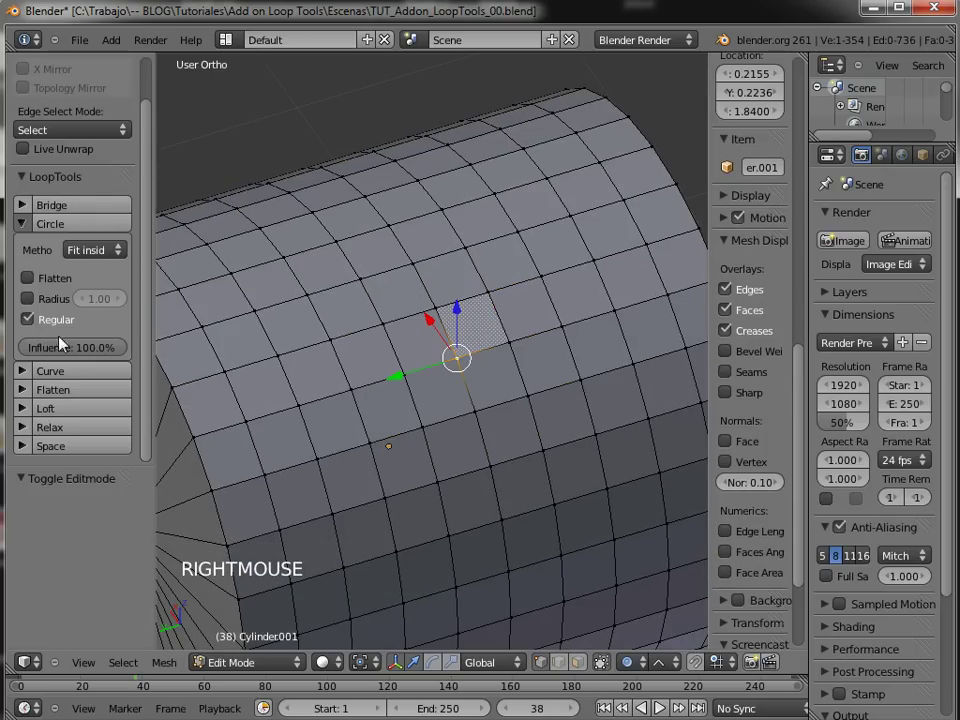
pyautogui.click(113, 231)
# - Zoom in on the rounded patch and switch Flatten off so it follows the curved surface
pyautogui.middleClick(550, 360)
pyautogui.middleClick(580, 337)
pyautogui.middleClick(472, 386)
pyautogui.middleClick(579, 272)
pyautogui.middleClick(516, 399)
pyautogui.middleClick(506, 389)
pyautogui.middleClick(474, 387)
pyautogui.middleClick(459, 378)
pyautogui.middleClick(493, 368)
pyautogui.middleClick(237, 547)
pyautogui.middleClick(438, 414)
pyautogui.middleClick(470, 391)
pyautogui.middleClick(460, 434)
pyautogui.middleClick(500, 390)
pyautogui.middleClick(501, 409)
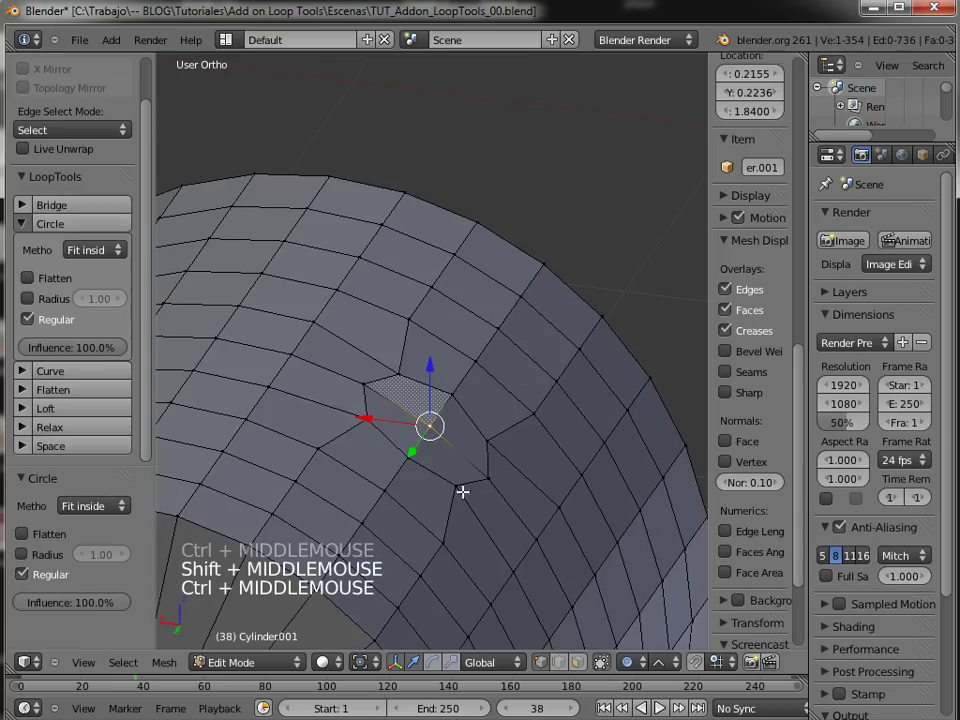
pyautogui.middleClick(517, 442)
pyautogui.middleClick(506, 409)
pyautogui.middleClick(504, 427)
pyautogui.middleClick(519, 435)
pyautogui.middleClick(497, 475)
pyautogui.middleClick(527, 447)
pyautogui.middleClick(519, 434)
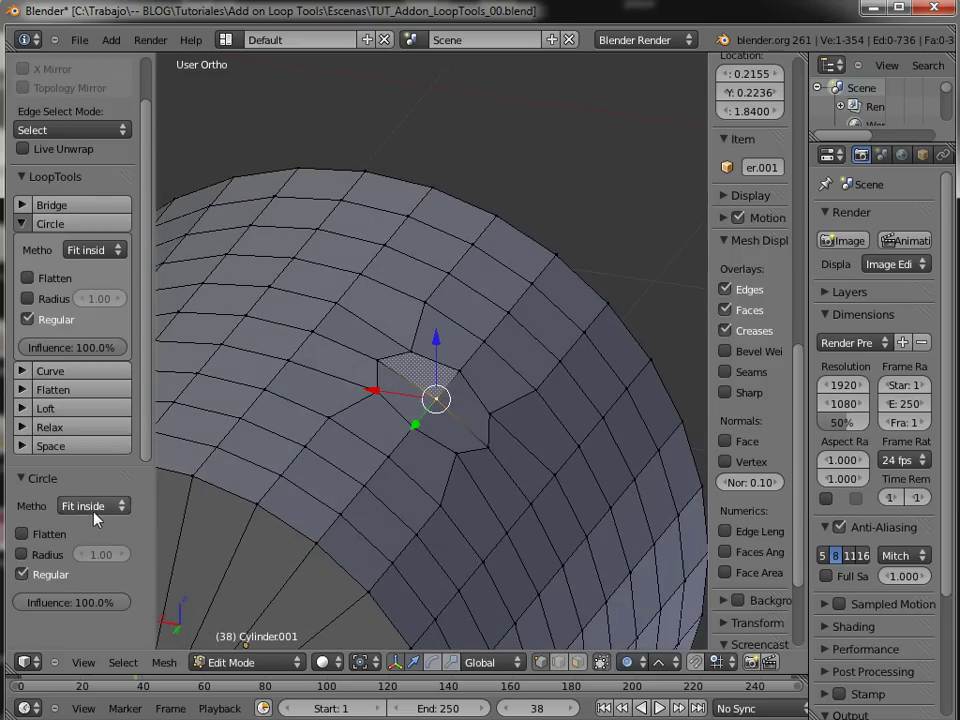
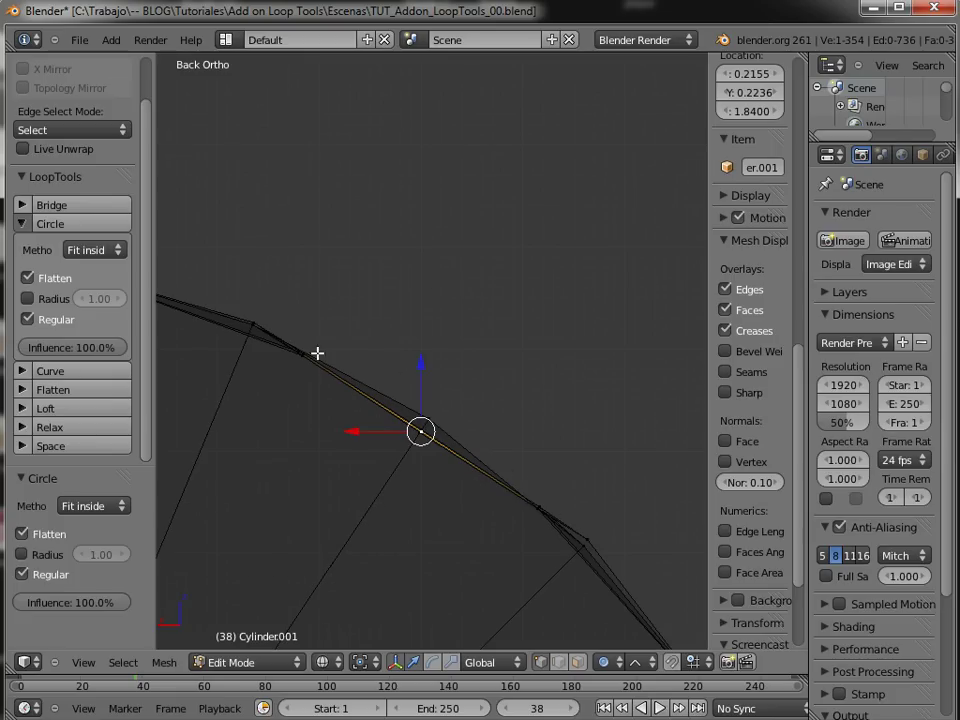
pyautogui.click(66, 528)
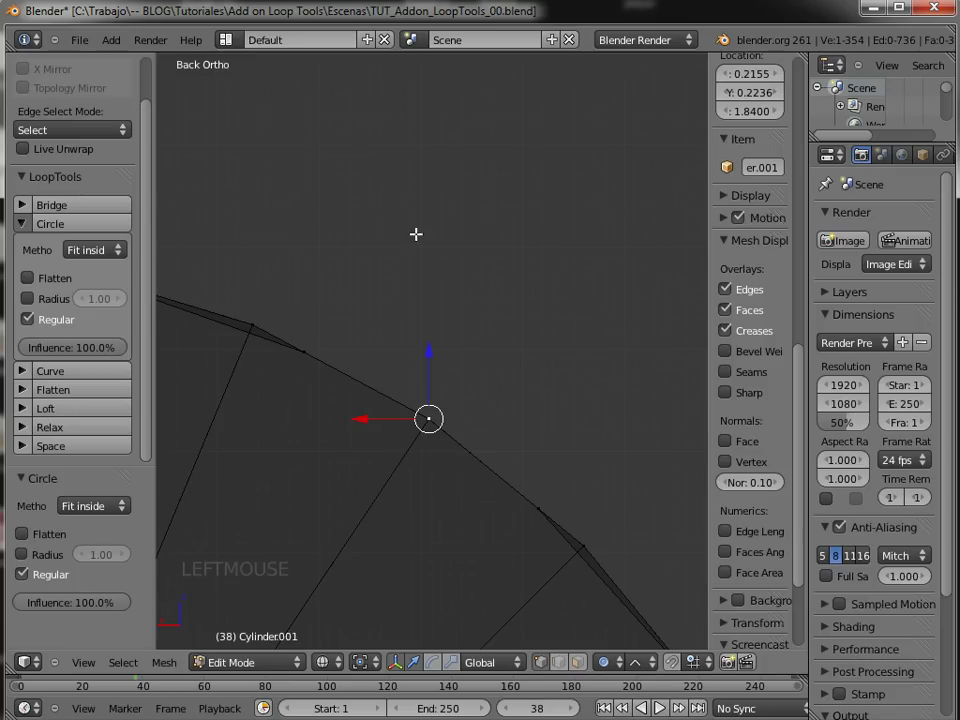
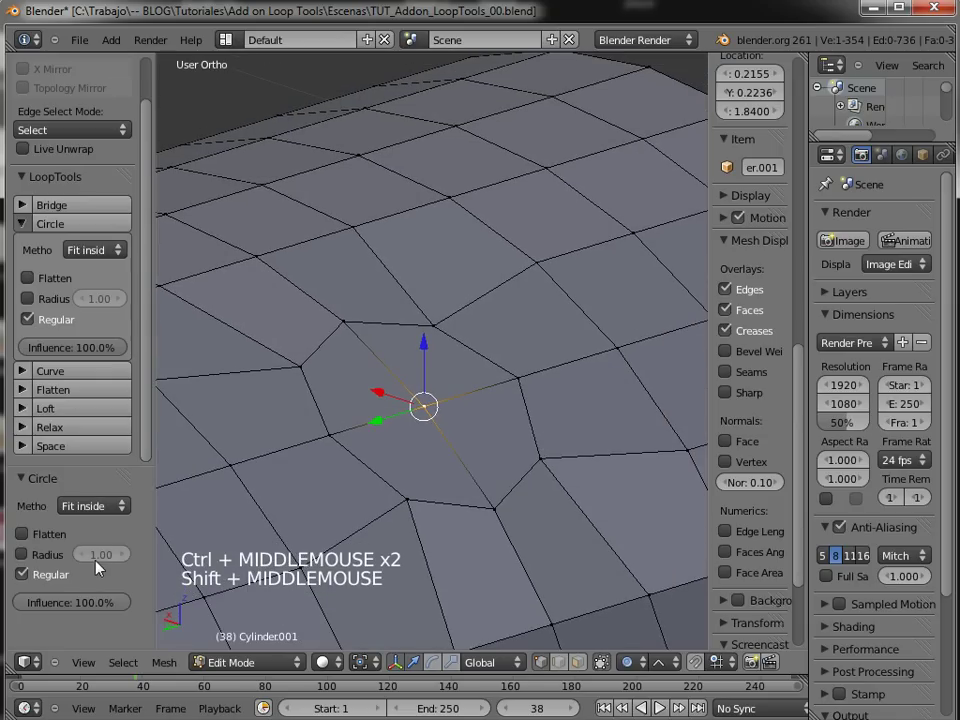
# - Set the Circle method to Best fit with a fixed radius of 0.31
pyautogui.click(54, 550)
pyautogui.click(57, 547)
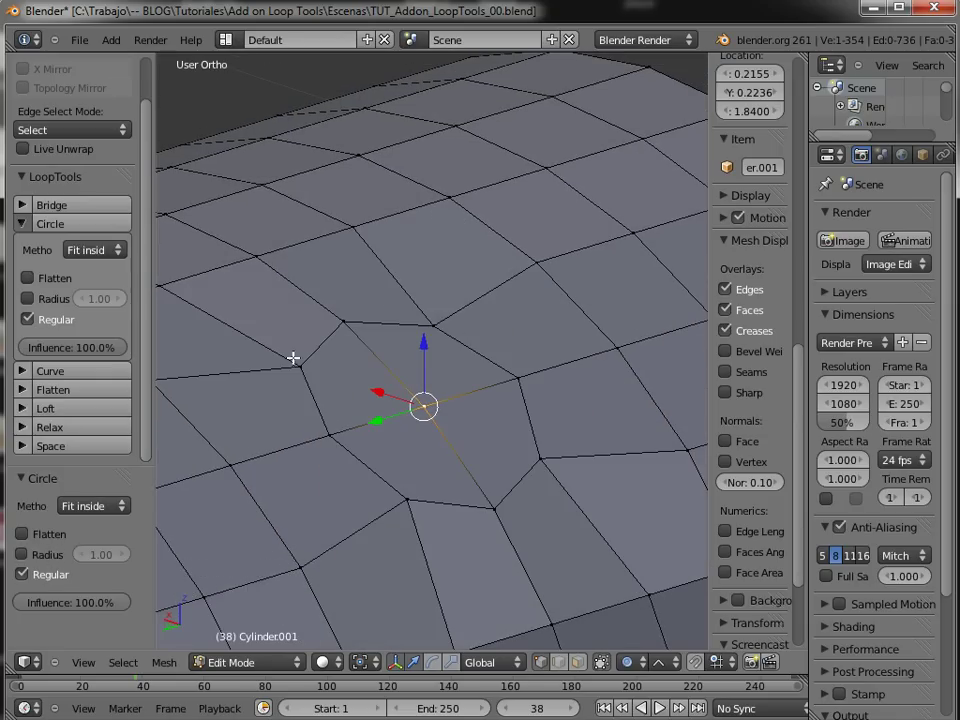
pyautogui.click(116, 515)
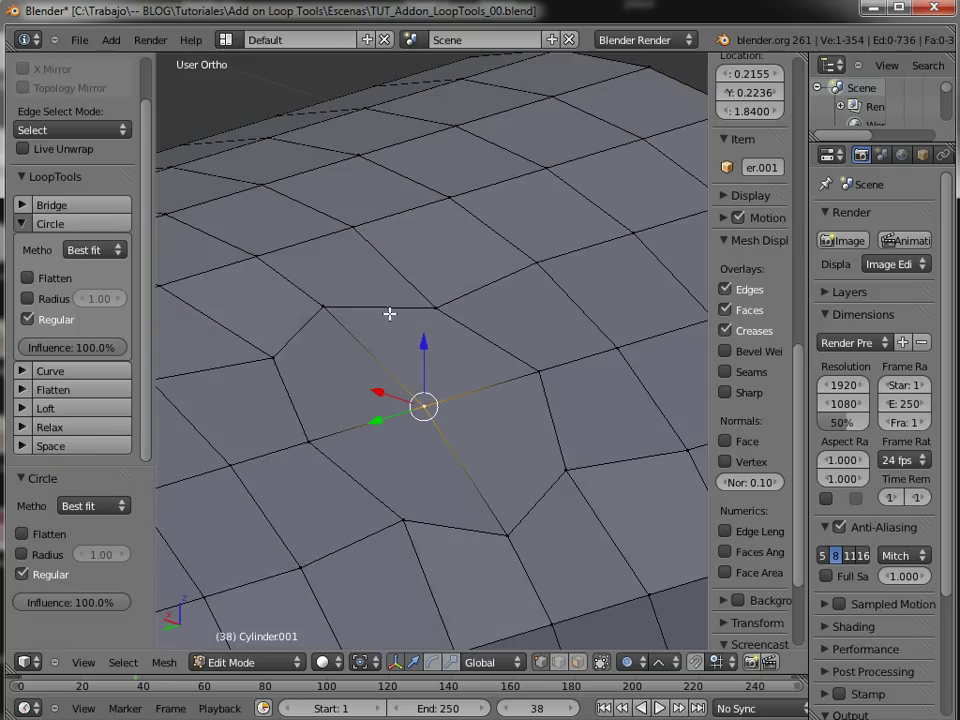
pyautogui.click(47, 551)
pyautogui.click(117, 554)
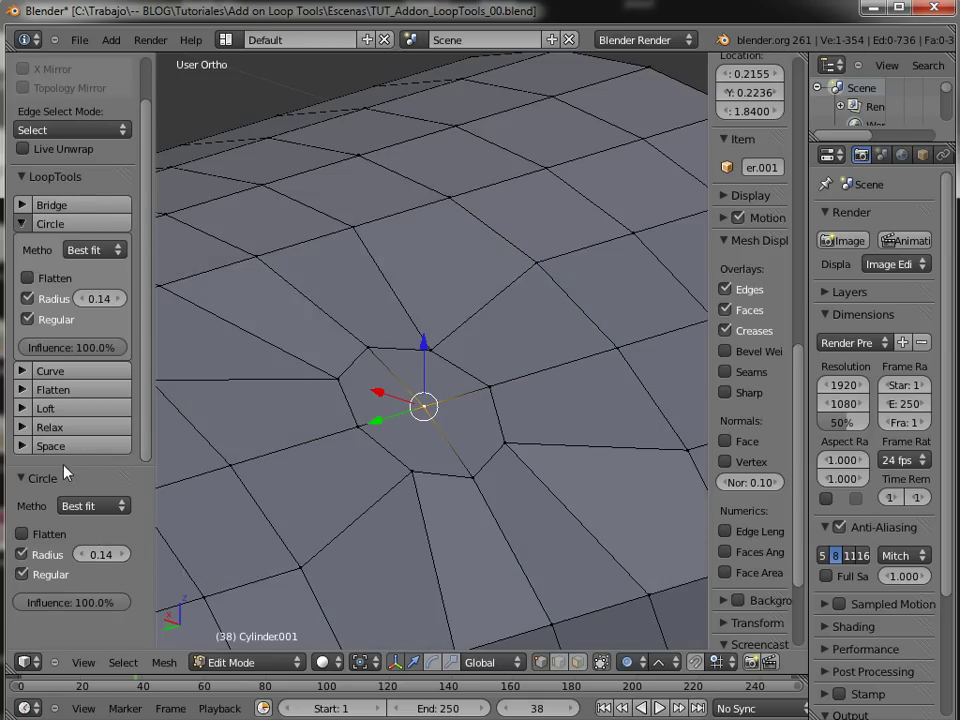
pyautogui.click(109, 559)
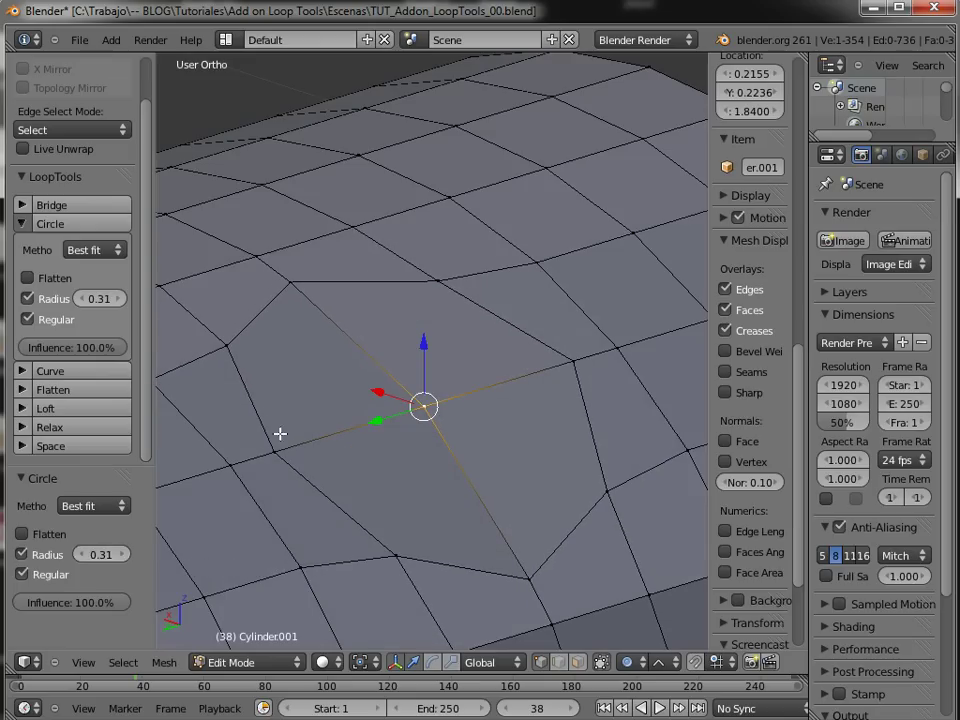
# - Toggle Regular vertex spacing off and back on, inspecting the enlarged patch
pyautogui.click(59, 580)
pyautogui.doubleClick(63, 577)
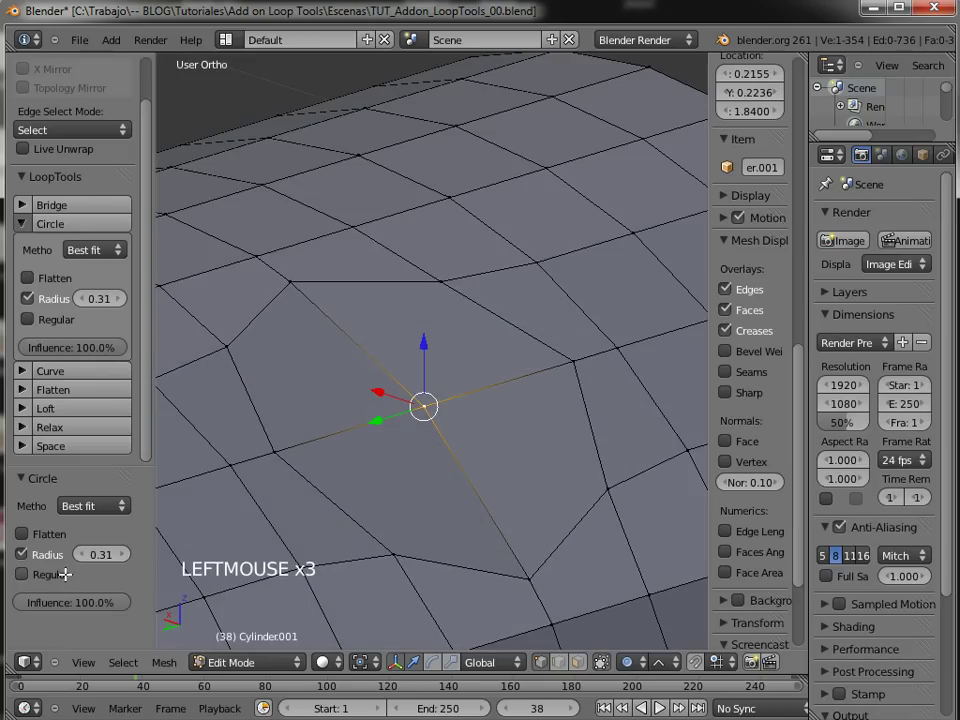
pyautogui.click(67, 578)
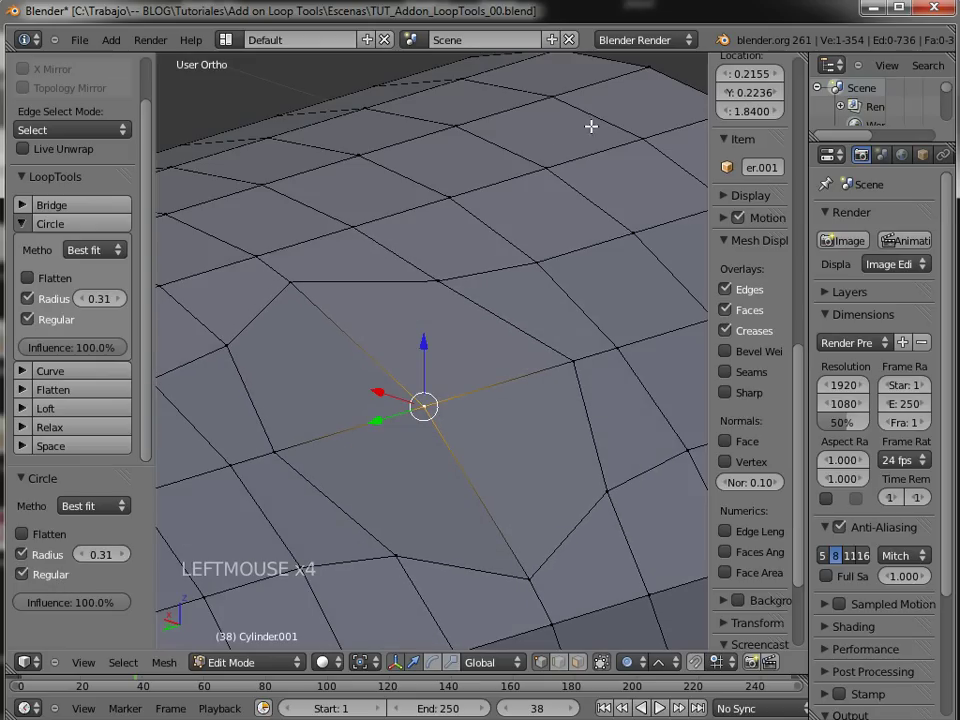
pyautogui.middleClick(512, 255)
pyautogui.middleClick(490, 274)
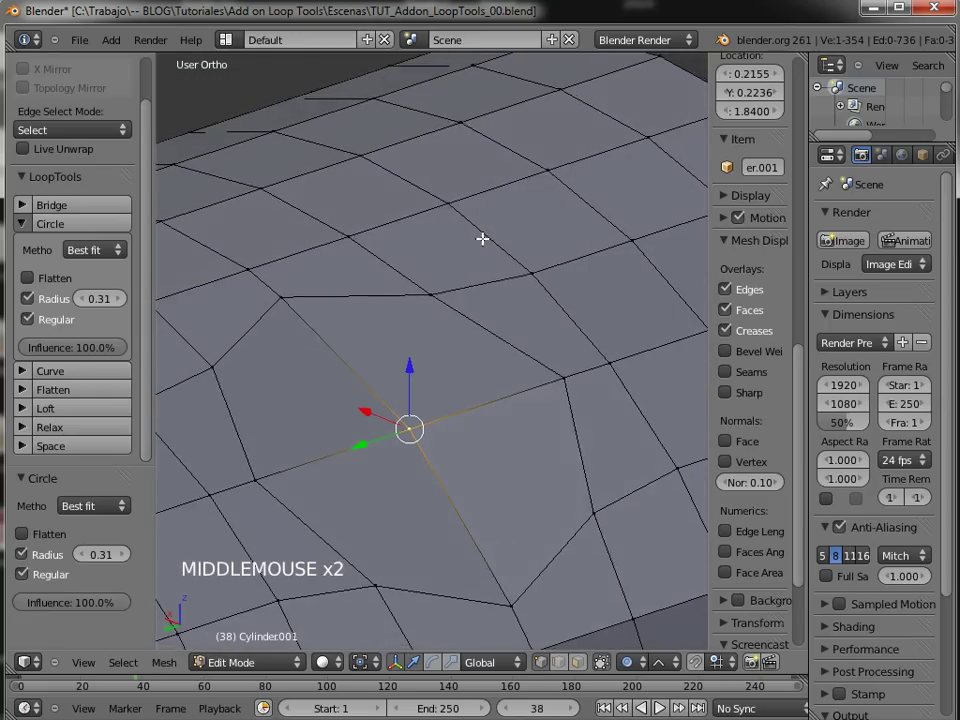
pyautogui.middleClick(492, 315)
pyautogui.middleClick(513, 297)
pyautogui.middleClick(474, 299)
pyautogui.middleClick(456, 299)
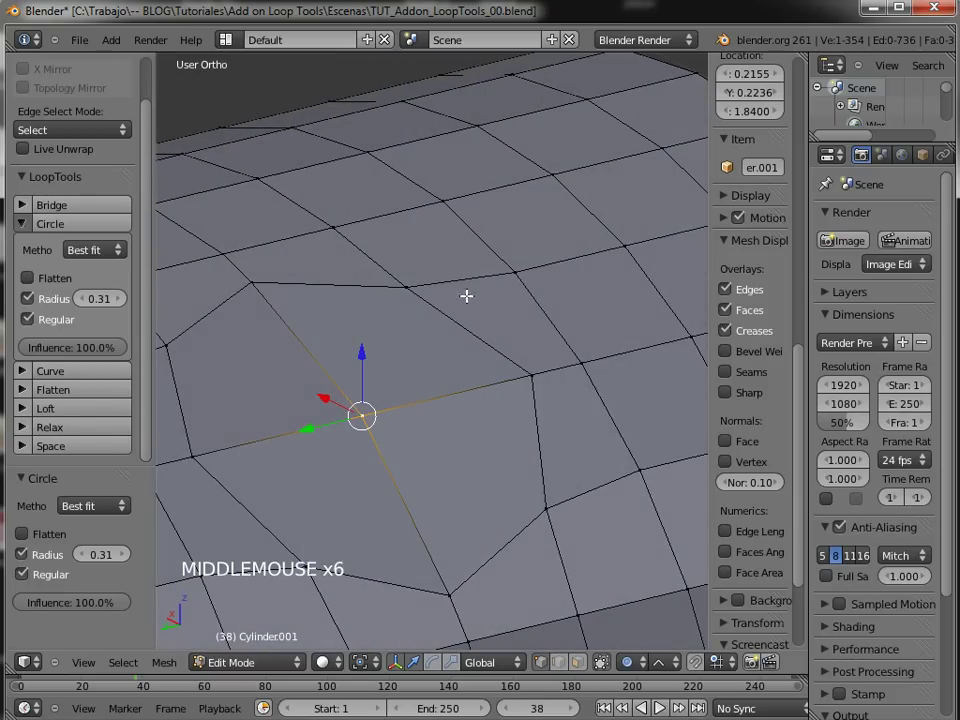
pyautogui.rightClick(400, 293)
pyautogui.rightClick(533, 362)
pyautogui.rightClick(552, 496)
pyautogui.rightClick(449, 592)
pyautogui.rightClick(326, 554)
pyautogui.rightClick(198, 429)
pyautogui.rightClick(187, 335)
pyautogui.rightClick(203, 464)
pyautogui.rightClick(176, 359)
pyautogui.rightClick(189, 432)
pyautogui.rightClick(183, 342)
pyautogui.rightClick(251, 281)
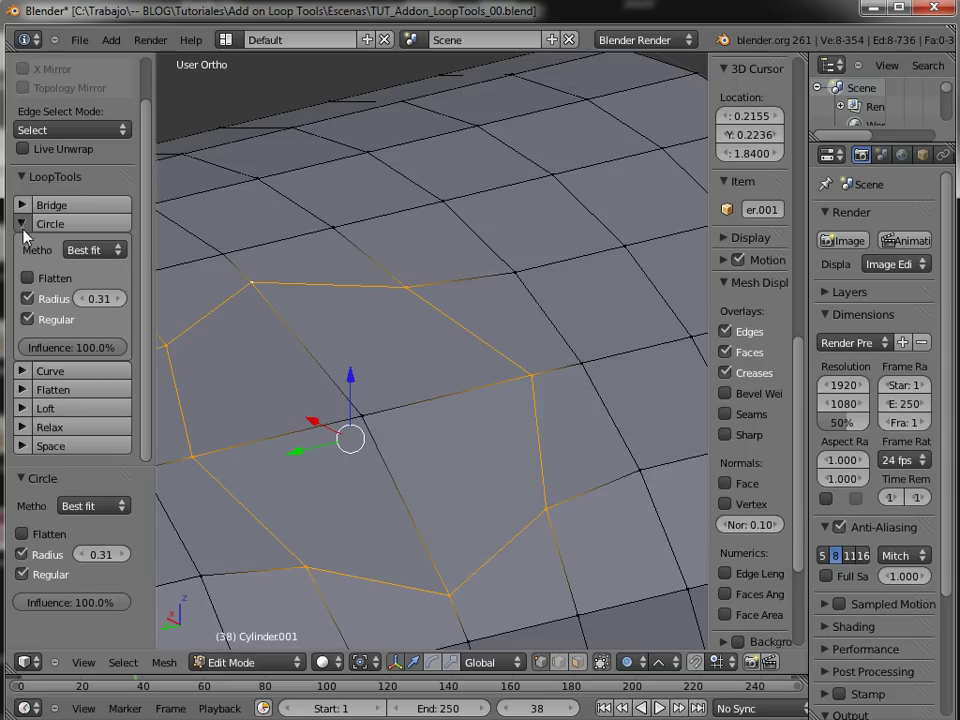
pyautogui.click(118, 615)
pyautogui.click(110, 597)
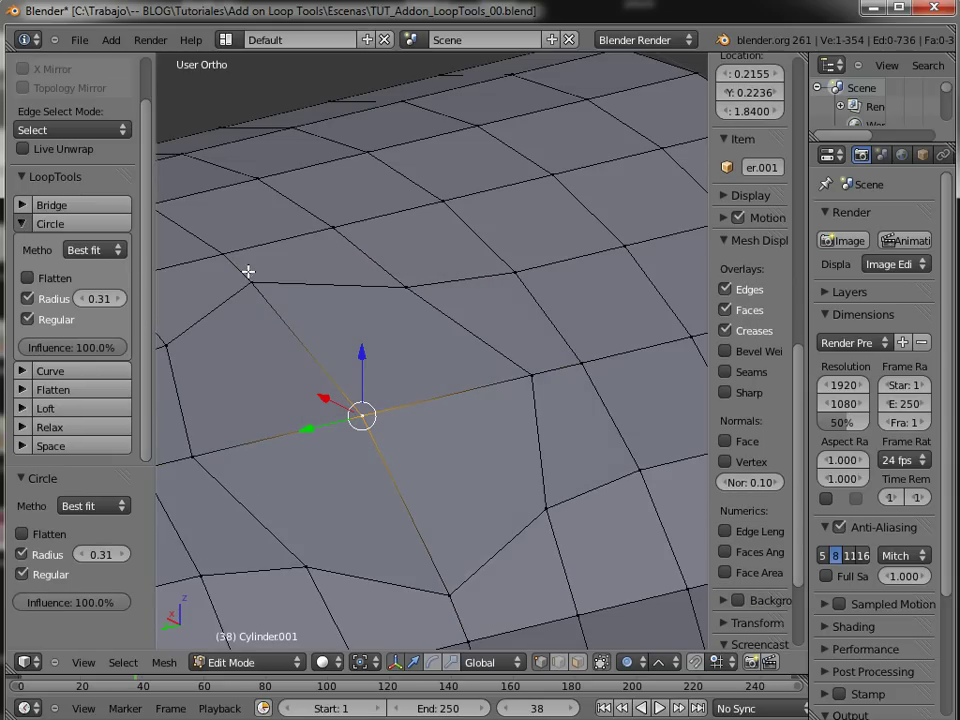
pyautogui.middleClick(368, 357)
pyautogui.middleClick(372, 367)
pyautogui.middleClick(373, 374)
pyautogui.click(102, 619)
pyautogui.click(59, 601)
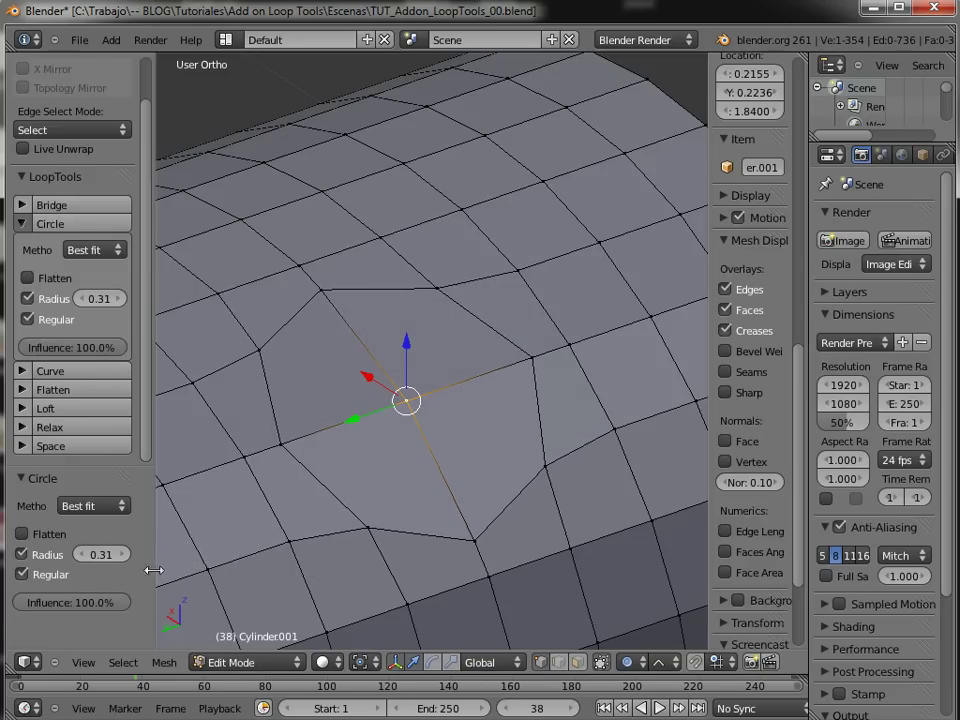